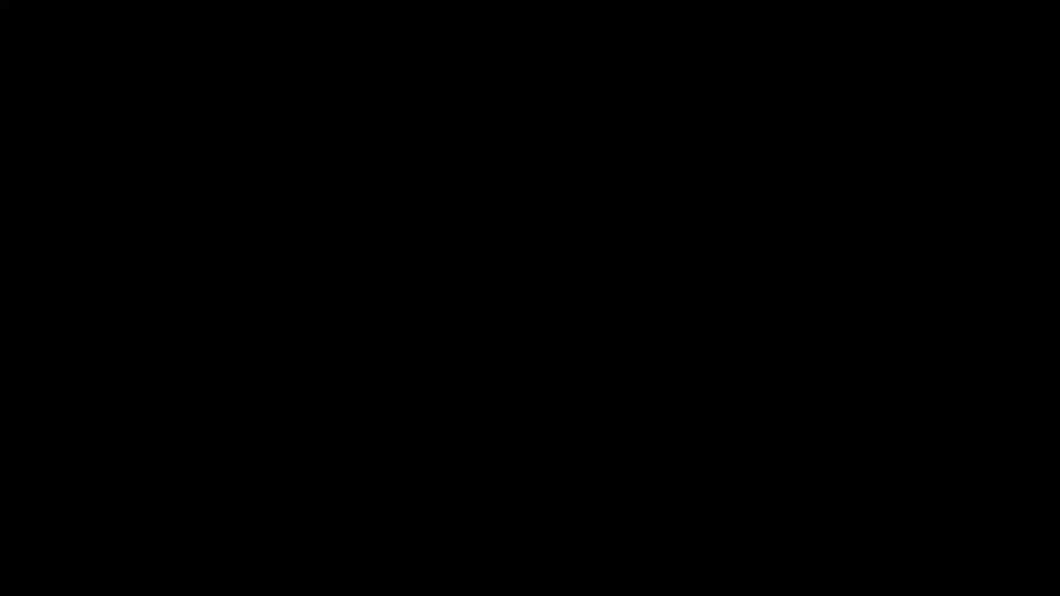
# Step: Drop LightningSurface into the scene near the figure's feet and delete its Tutorial Link modifier
pyautogui.press('space')
pyautogui.press('space')
pyautogui.moveTo(896, 497); pyautogui.dragTo(1025, 249)
pyautogui.click(946, 258)
pyautogui.press('space')
pyautogui.press('z')
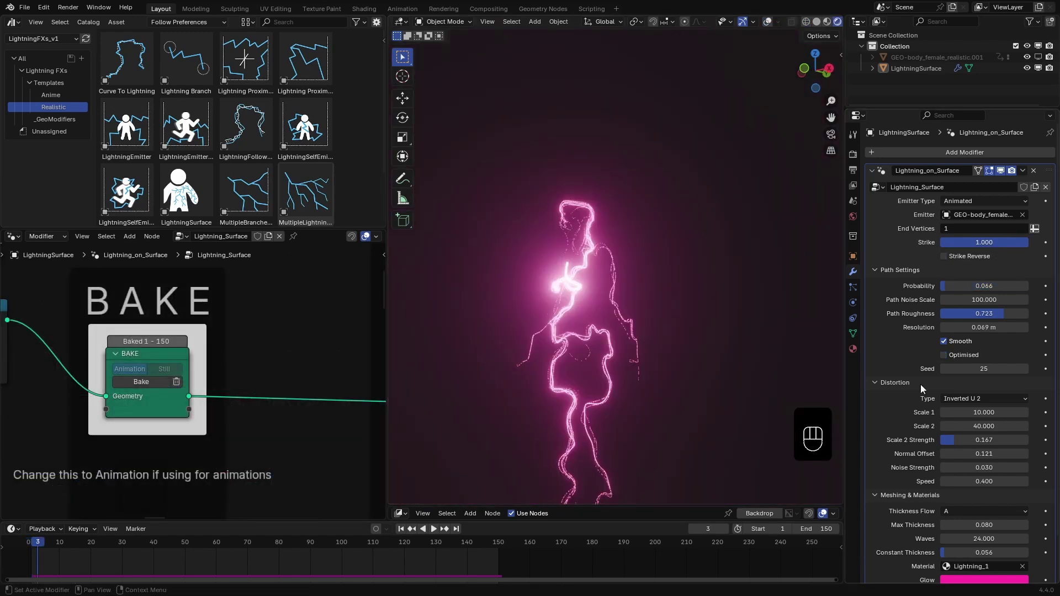
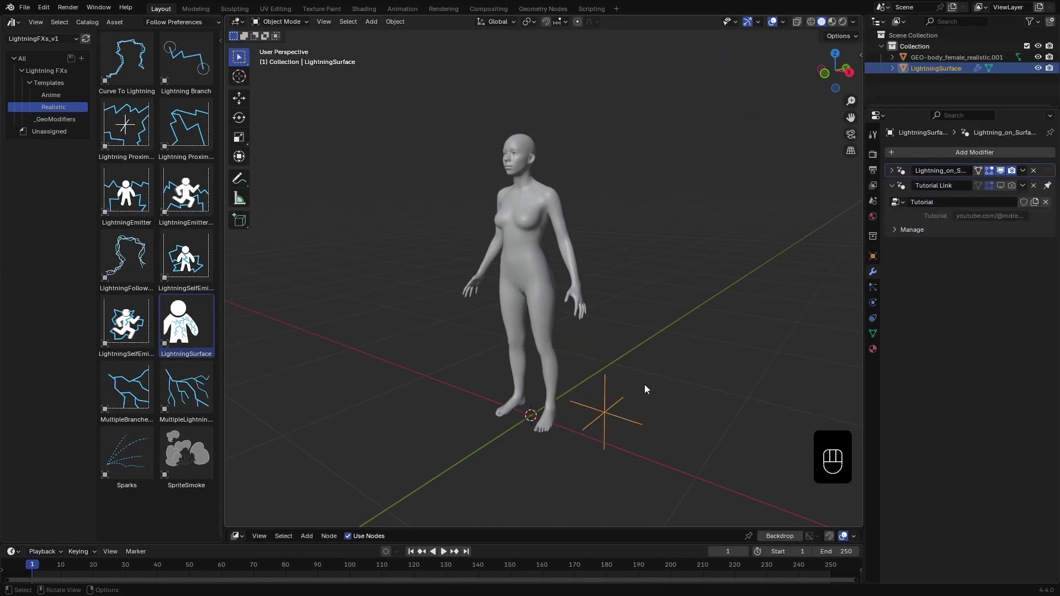
pyautogui.press('g')
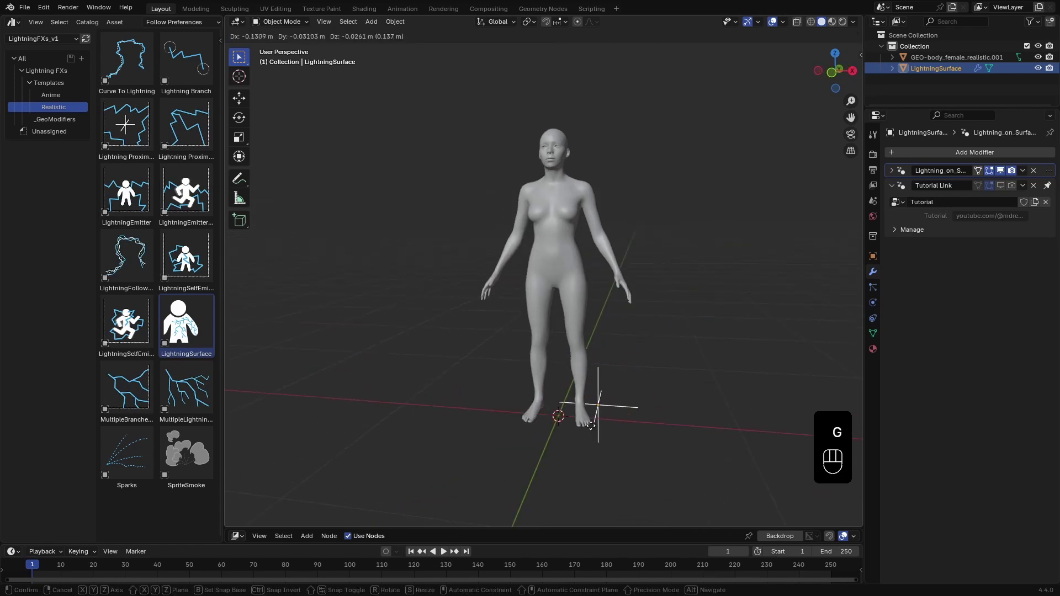
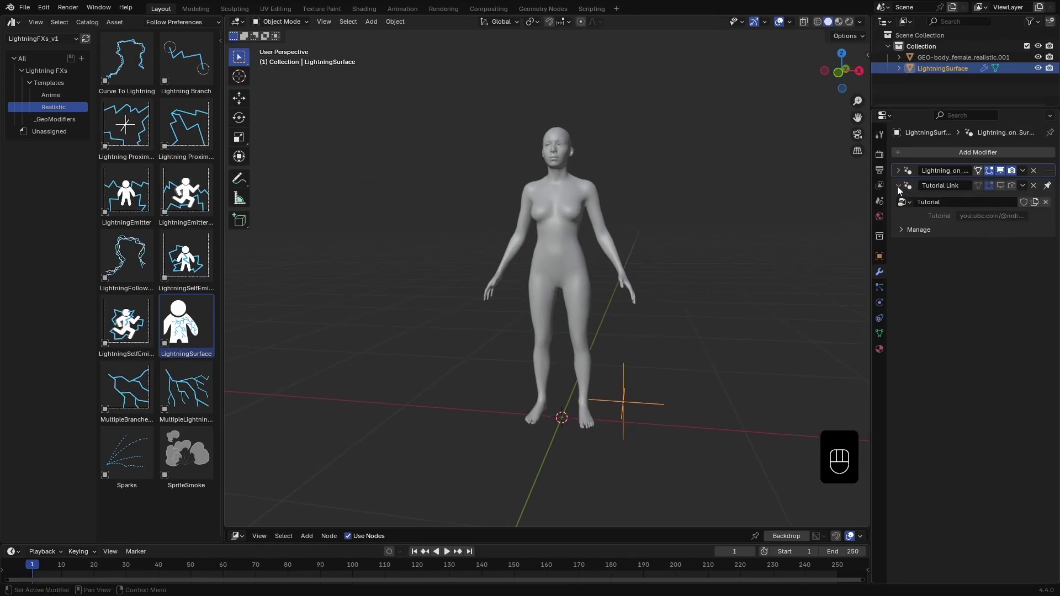
pyautogui.click(901, 189)
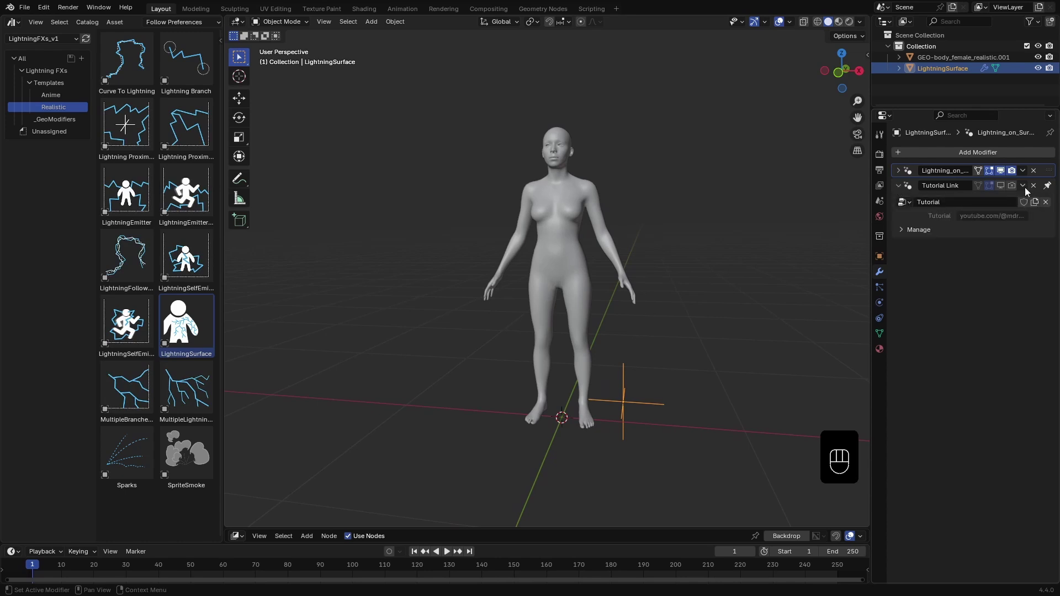
pyautogui.click(1038, 190)
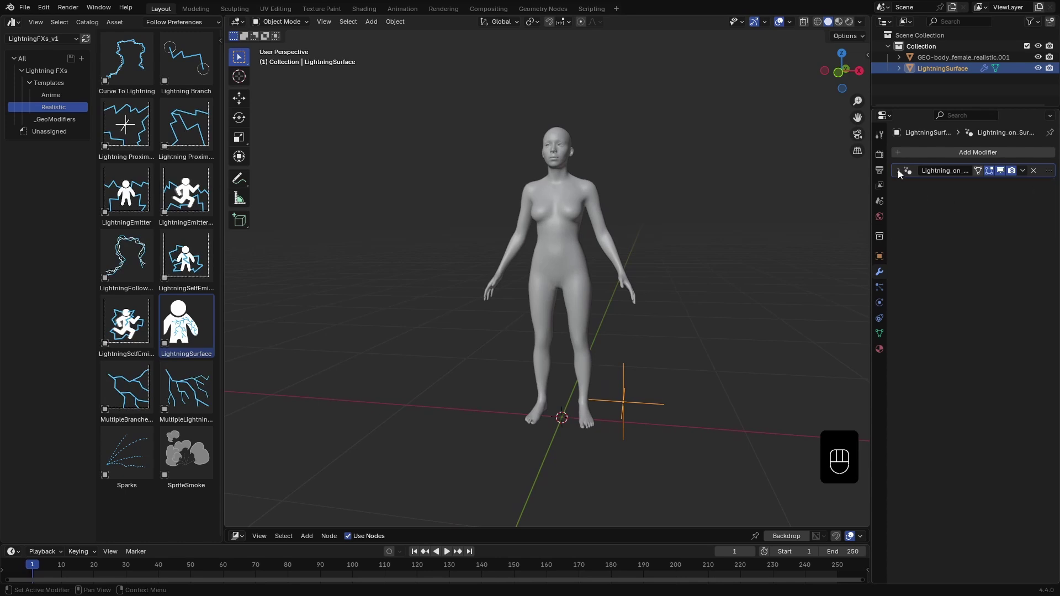
# Step: Set the 3D cursor on the figure's belly and snap LightningSurface to it via Shift+S
pyautogui.click(902, 173)
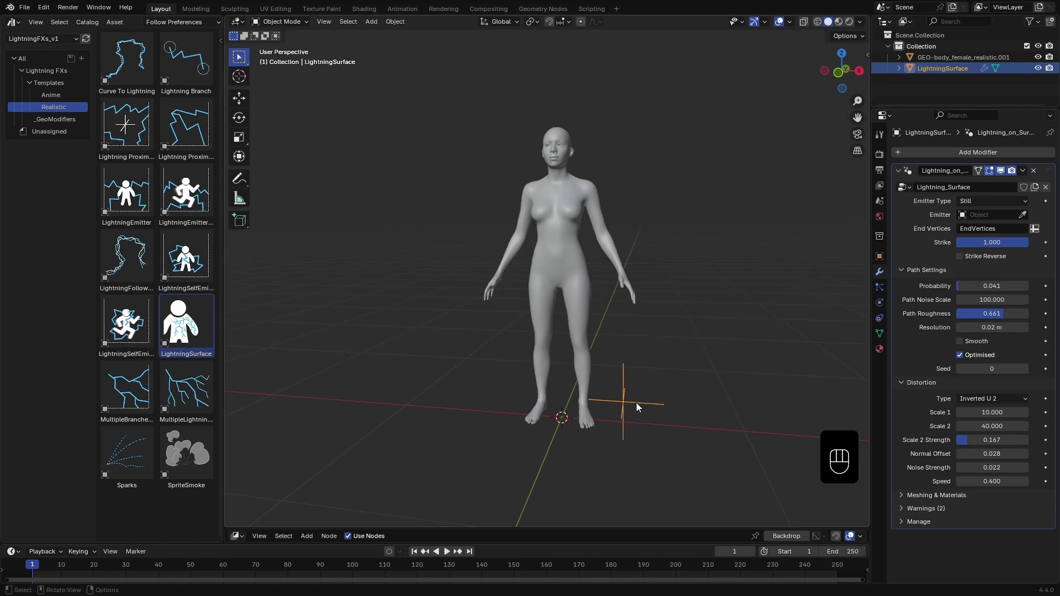
pyautogui.press('g')
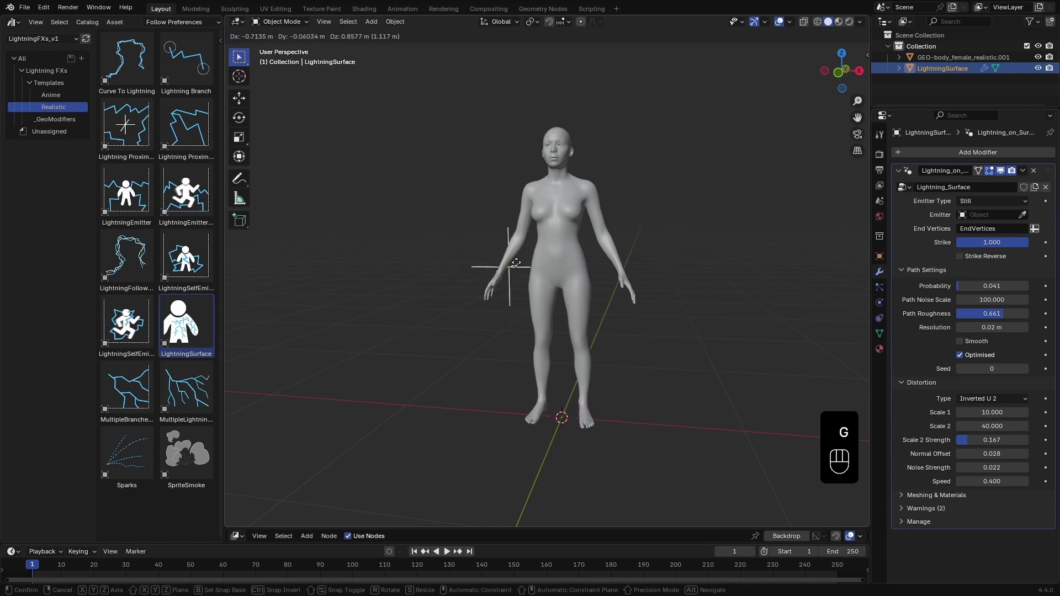
pyautogui.moveTo(558, 292); pyautogui.dragTo(563, 252)
pyautogui.middleClick(563, 252)
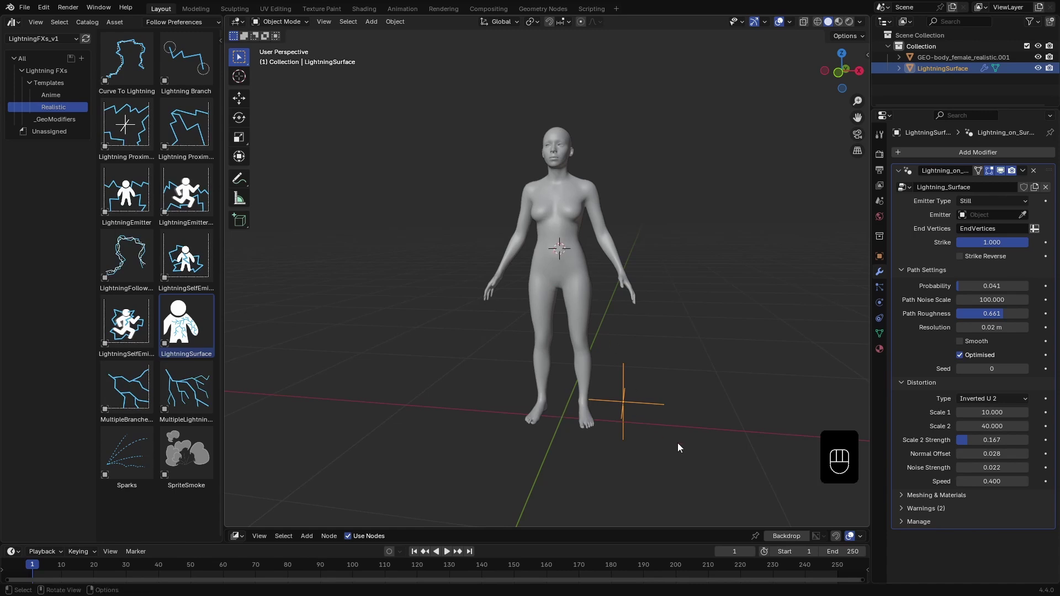
pyautogui.press('shift+s')
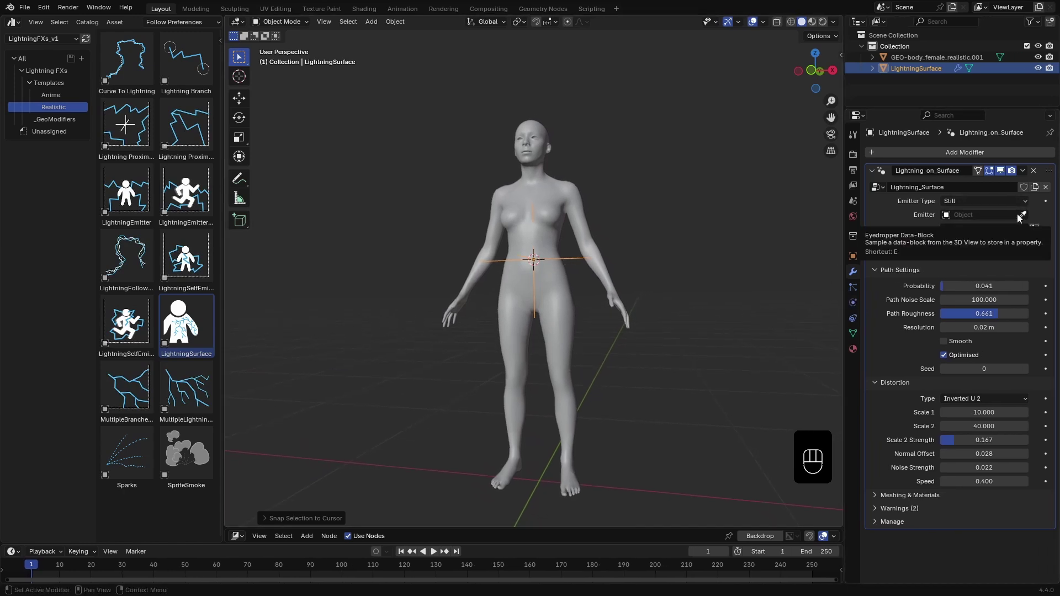
# Step: Set the Lightning_on_Surface emitter to the body mesh GEO-body_female_realistic.001
pyautogui.moveTo(968, 202); pyautogui.dragTo(968, 205)
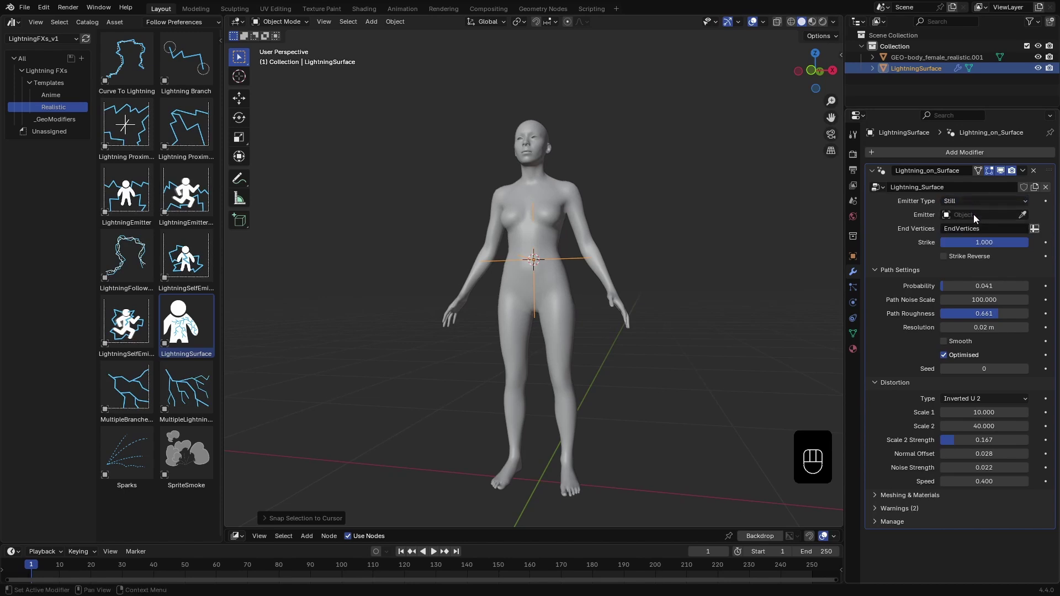
pyautogui.click(1026, 222)
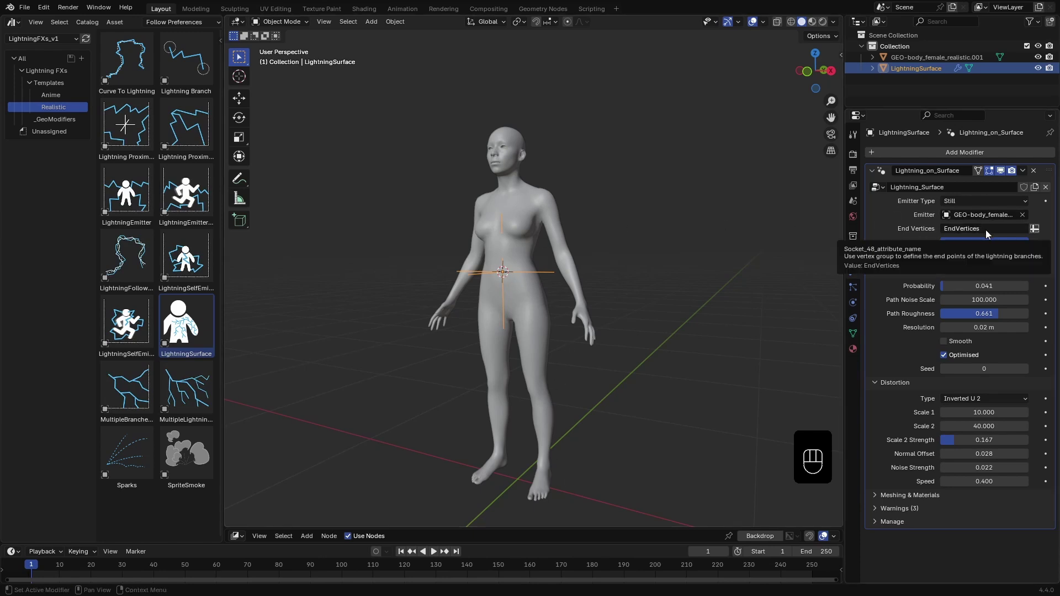
# Step: Select the body mesh and rename its vertex group 'Group' to 1 in Object Data properties
pyautogui.click(527, 201)
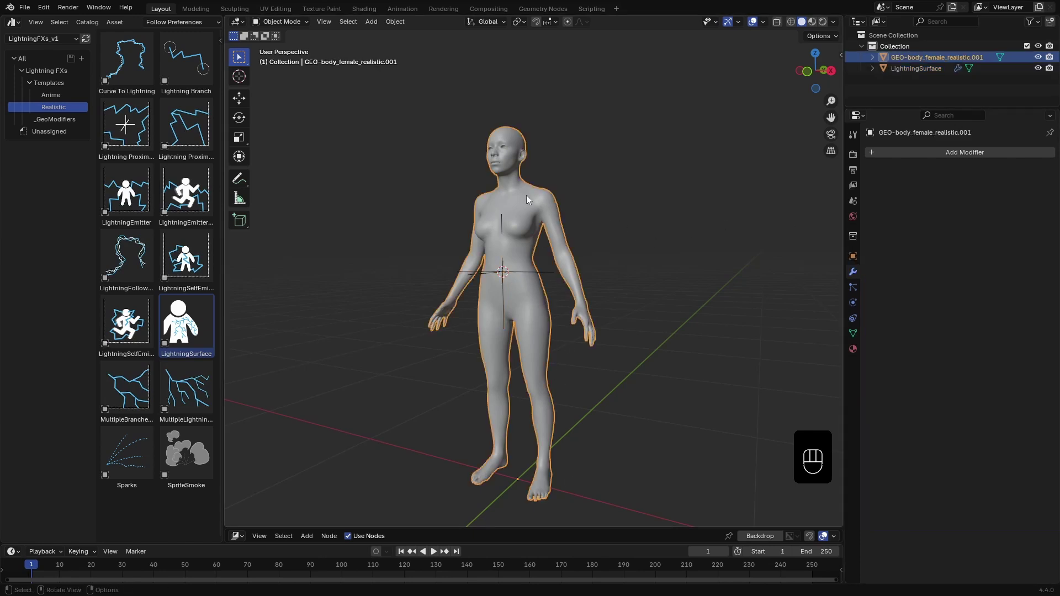
pyautogui.click(857, 338)
pyautogui.click(1052, 188)
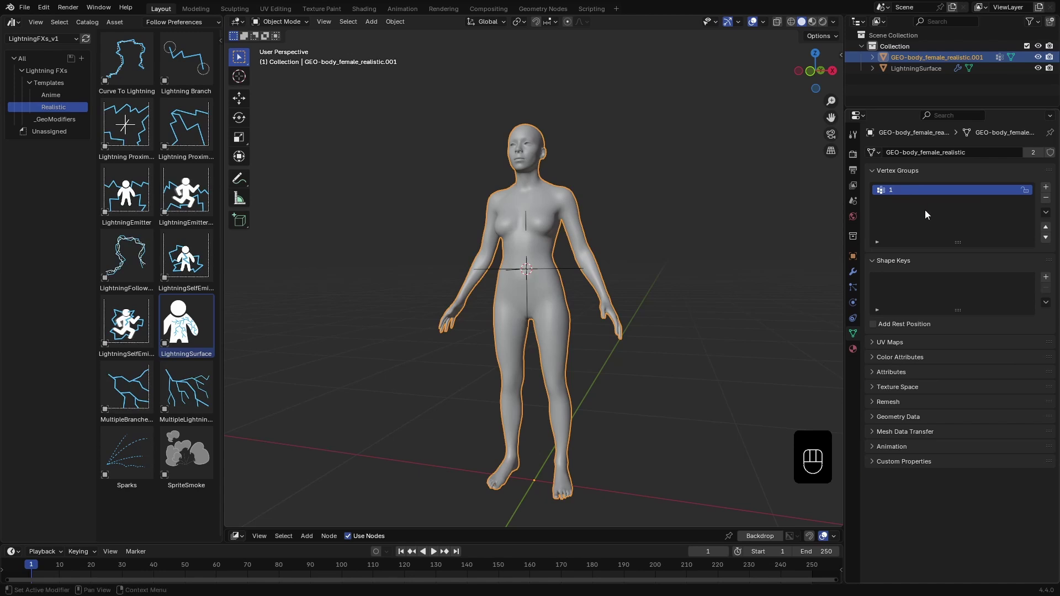
# Step: In Edit Mode assign a random 0.039-ratio vertex selection to group 1, then return to Object Mode
pyautogui.press('Tab')
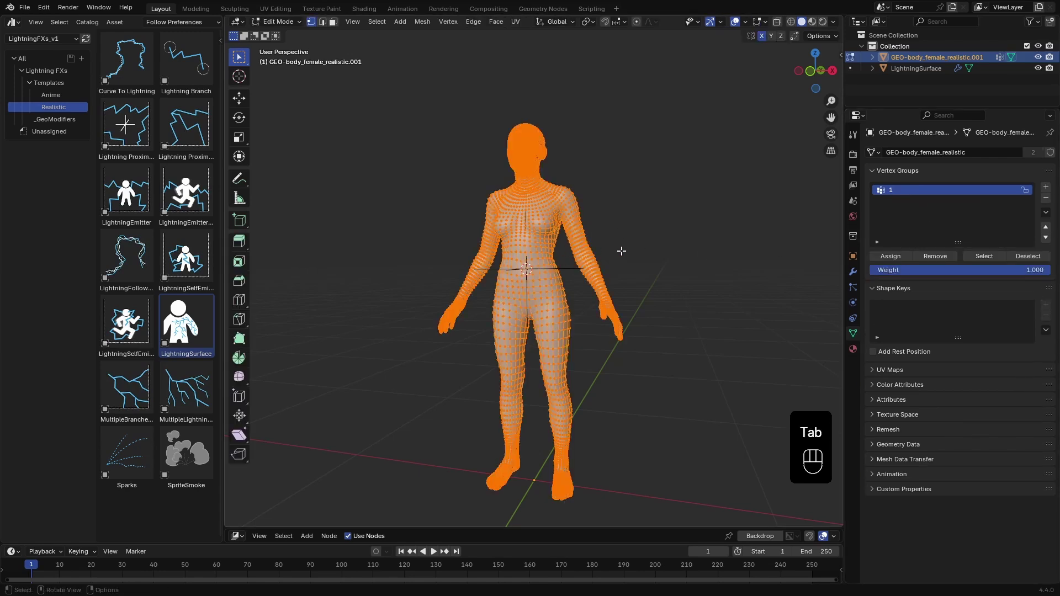
pyautogui.press('Tab')
pyautogui.press('alt+a')
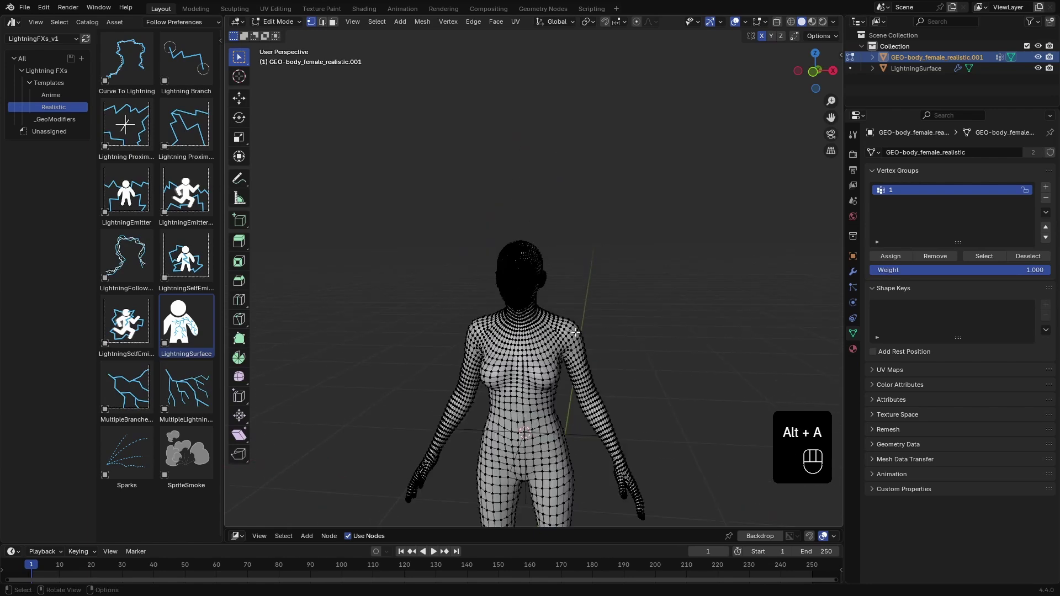
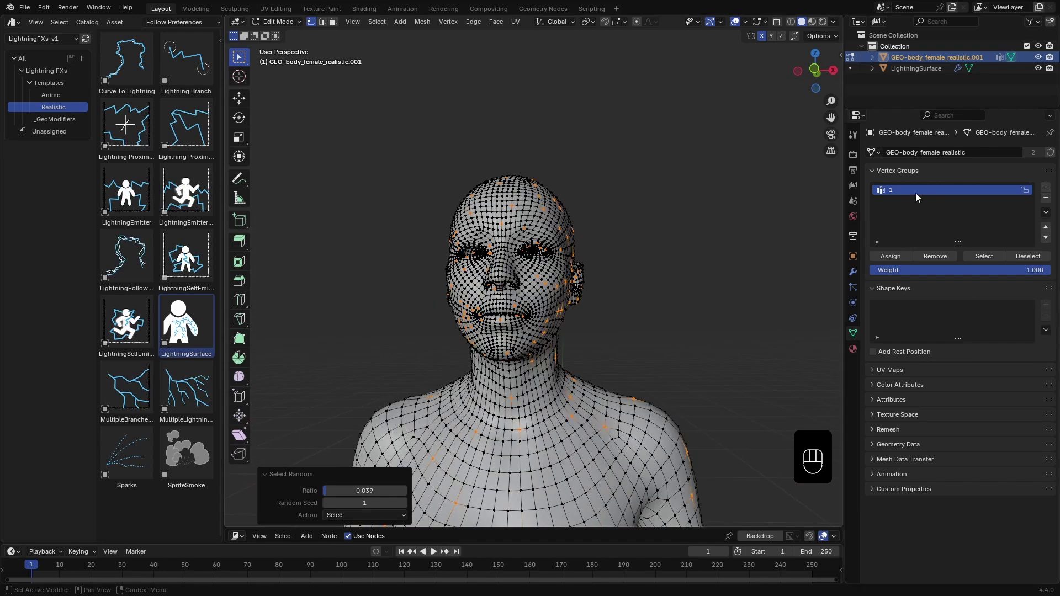
pyautogui.click(904, 259)
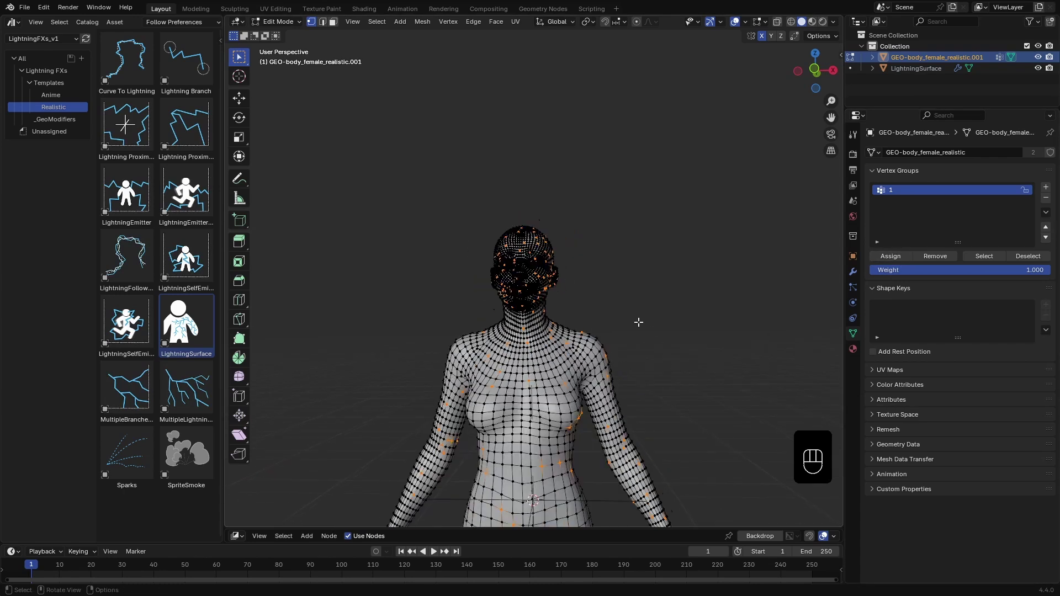
pyautogui.press('Tab')
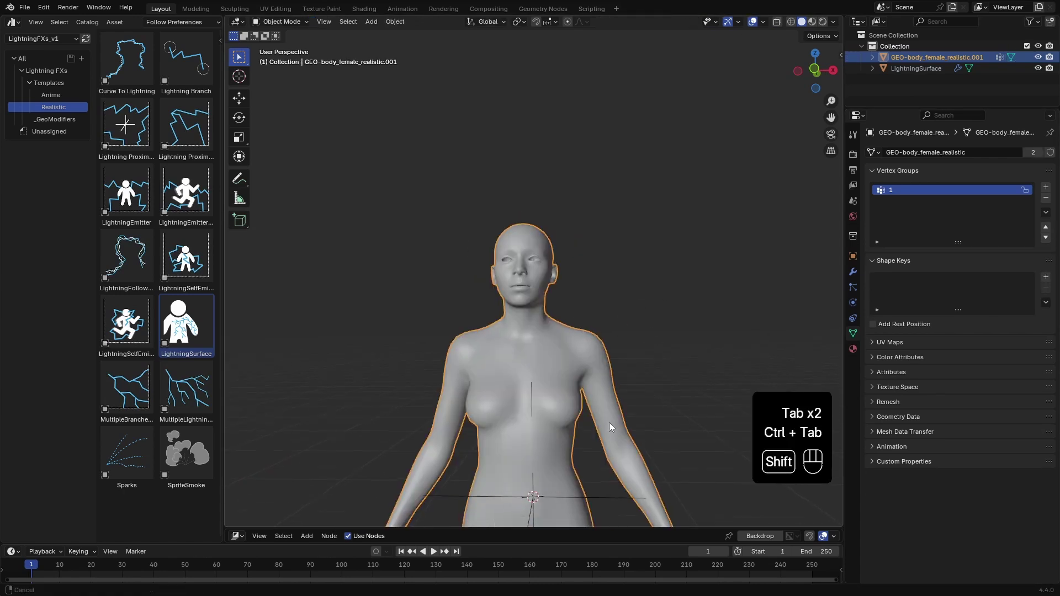
# Step: Set LightningSurface's End Vertices to group 1 and show the body in wireframe shading
pyautogui.click(910, 73)
pyautogui.moveTo(988, 228); pyautogui.dragTo(988, 228)
pyautogui.middleClick(599, 297)
pyautogui.press('z')
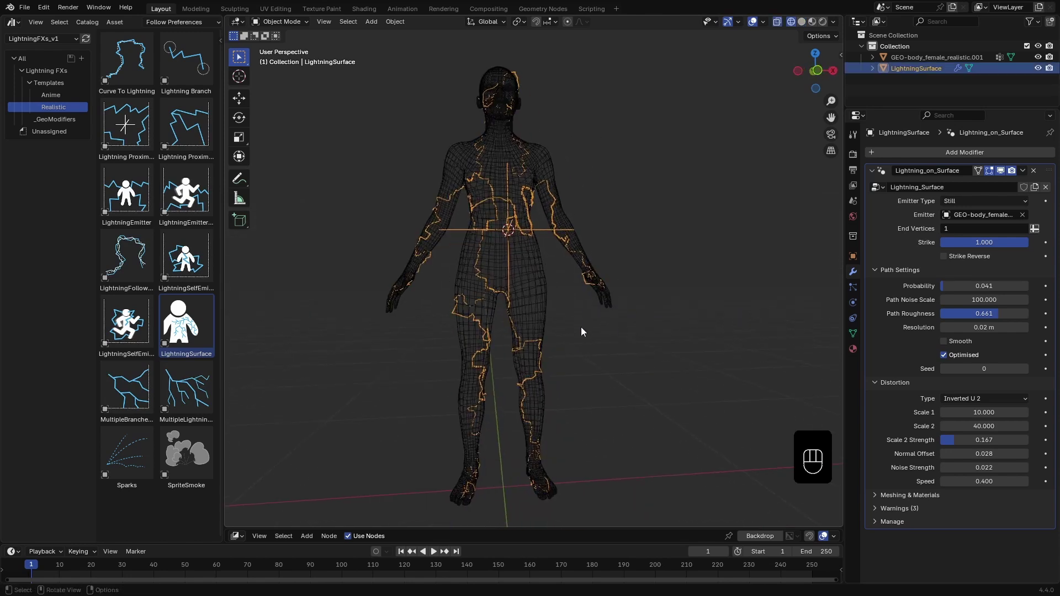
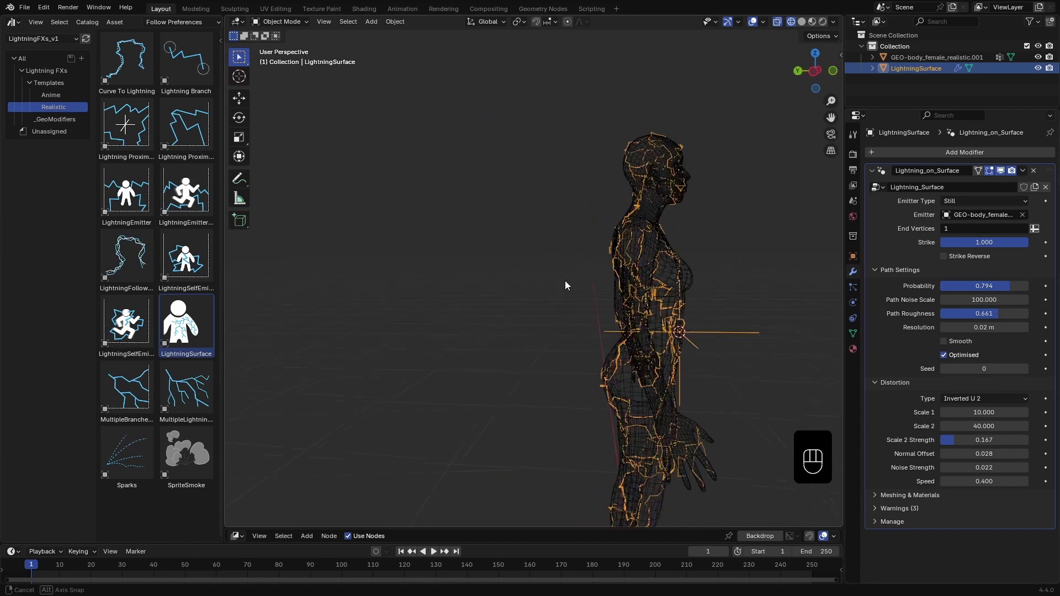
# Step: Set Path Settings Probability to 0.794 and Path Roughness to 0.328
pyautogui.press('g')
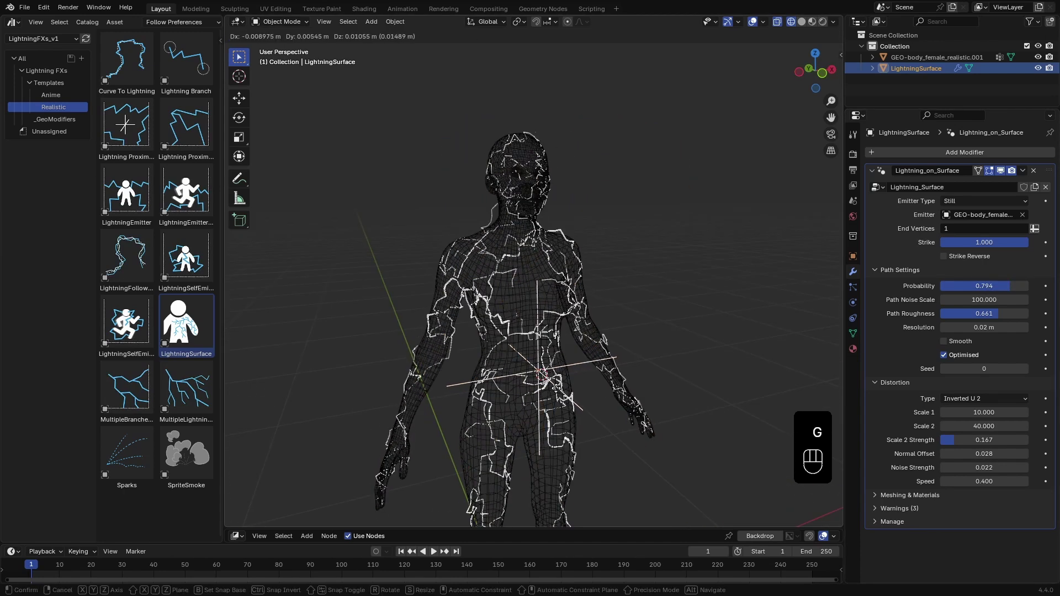
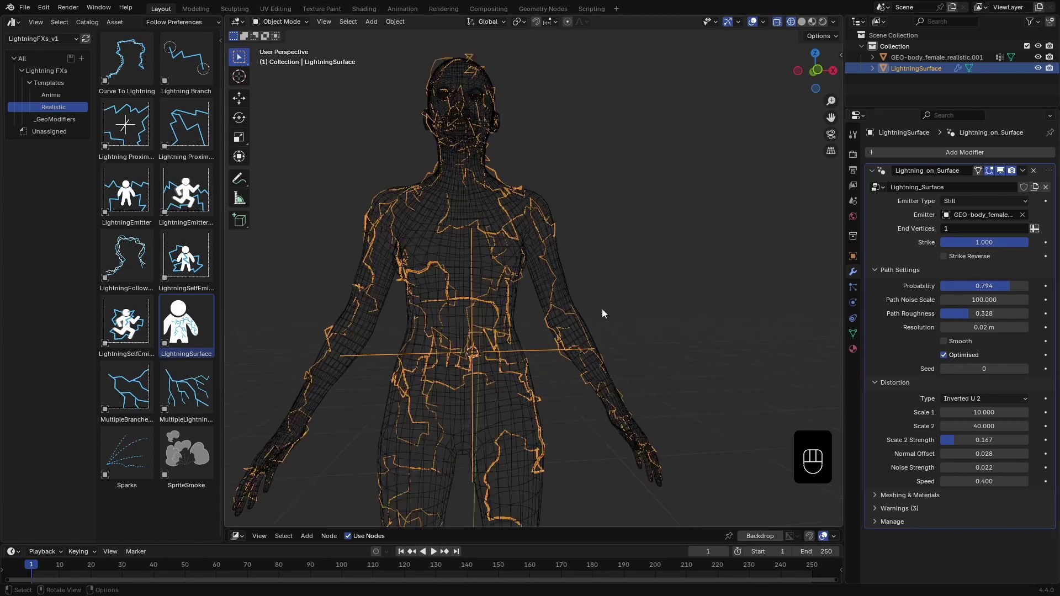
# Step: Reselect LightningSurface and enable Smooth and Optimised in its Path Settings
pyautogui.moveTo(536, 281); pyautogui.dragTo(891, 367)
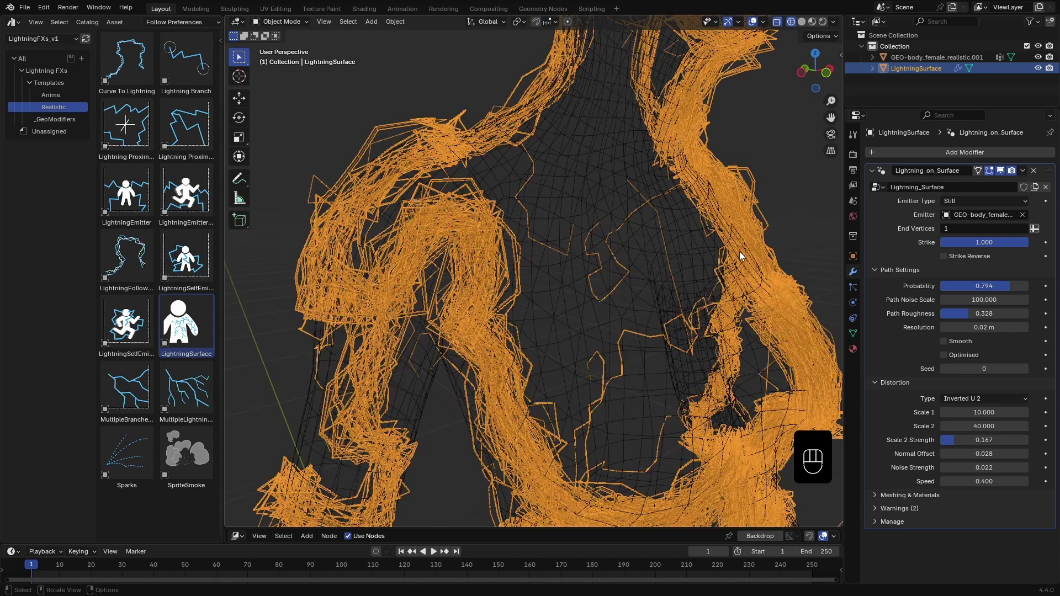
pyautogui.click(752, 241)
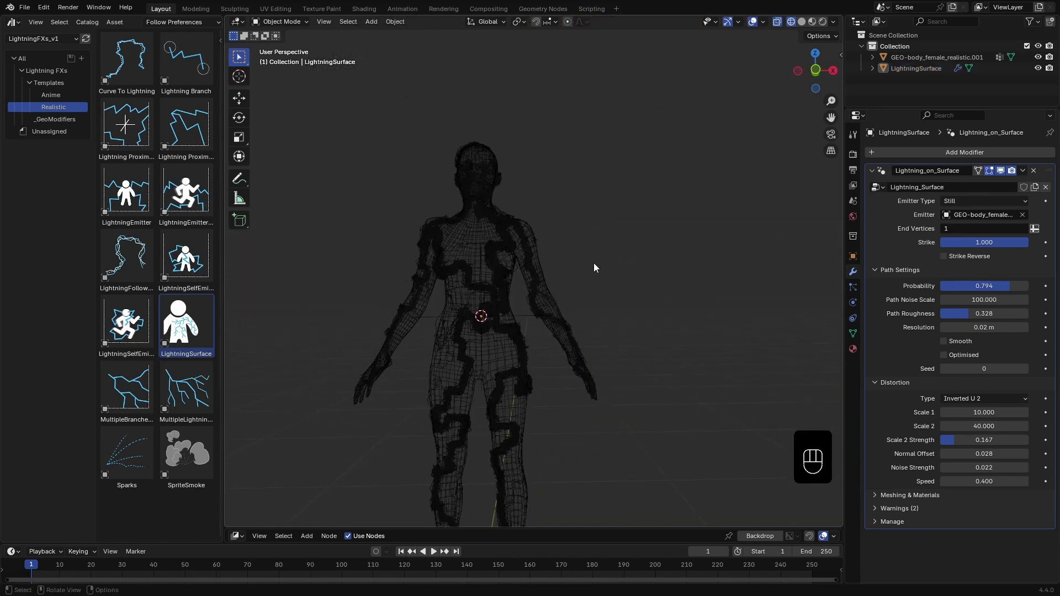
pyautogui.click(496, 249)
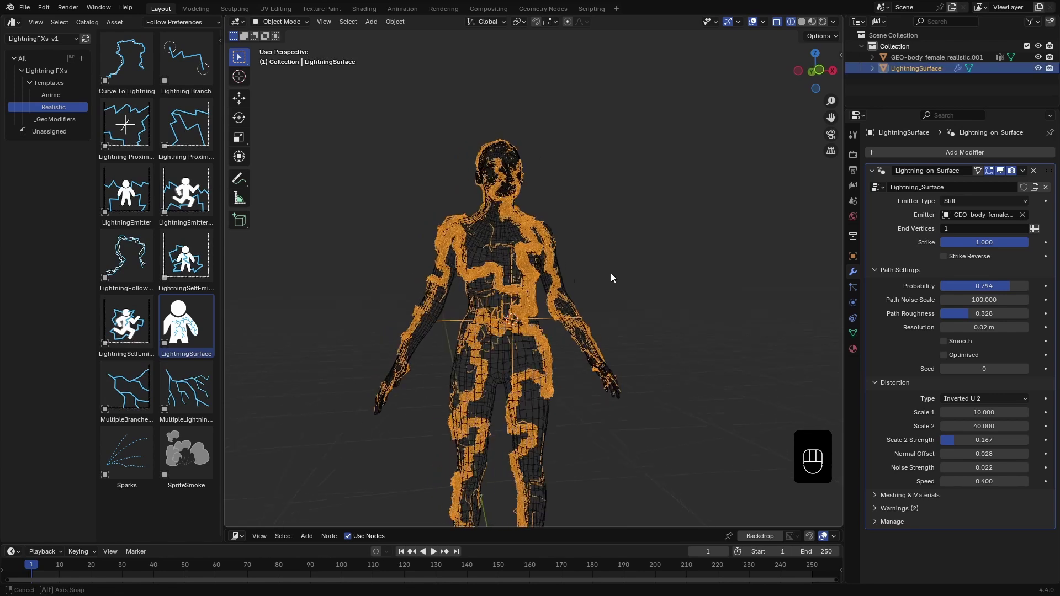
pyautogui.press('z')
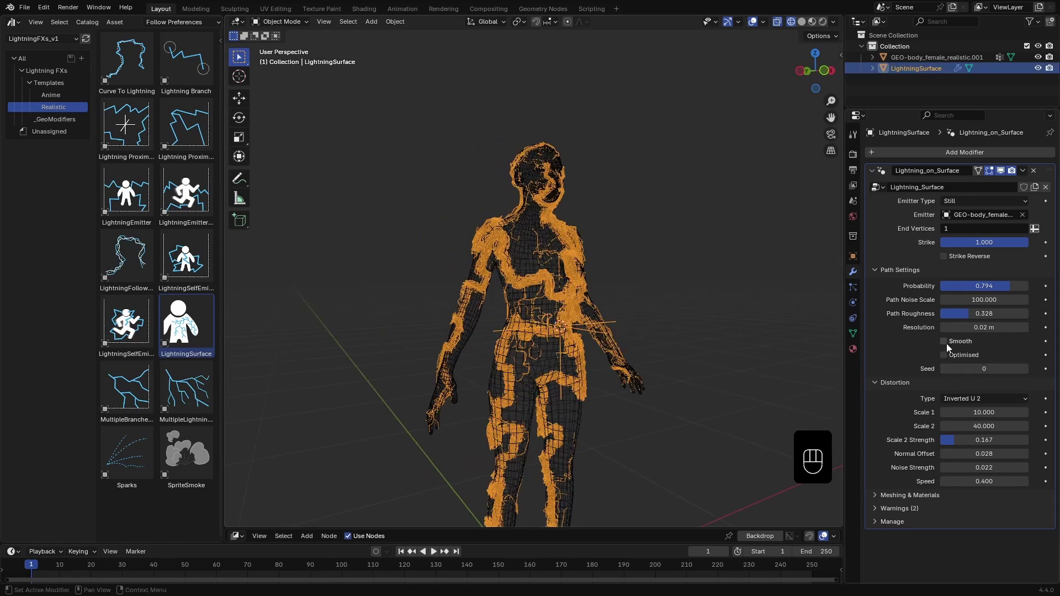
pyautogui.click(948, 358)
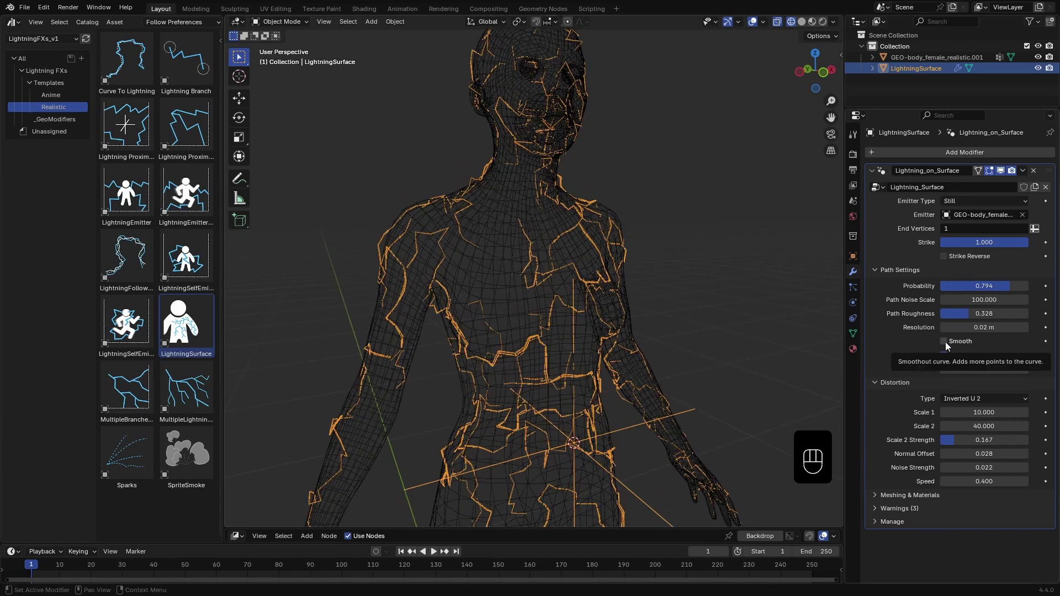
pyautogui.middleClick(948, 348)
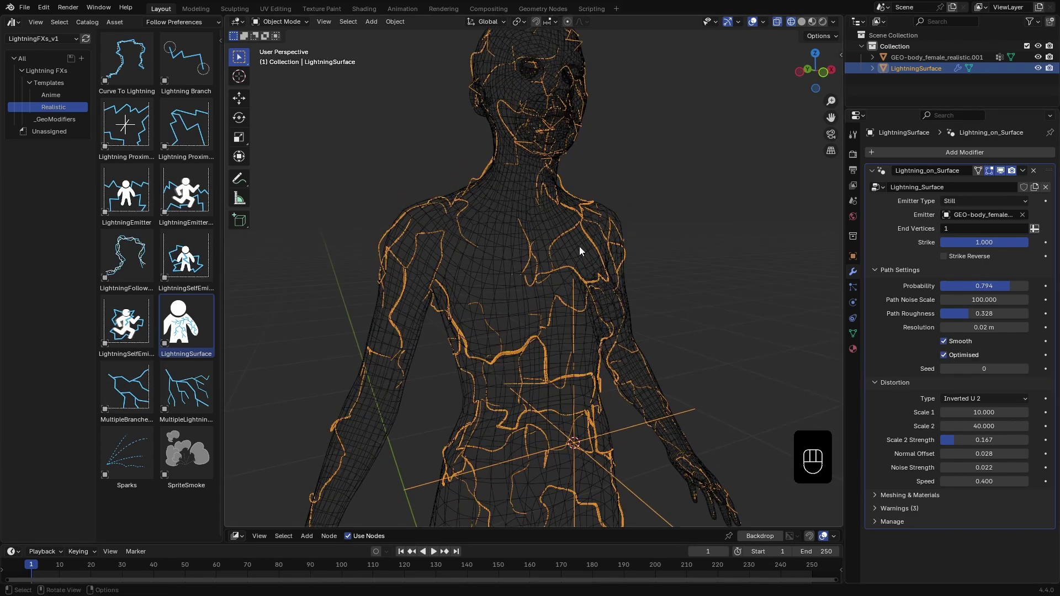
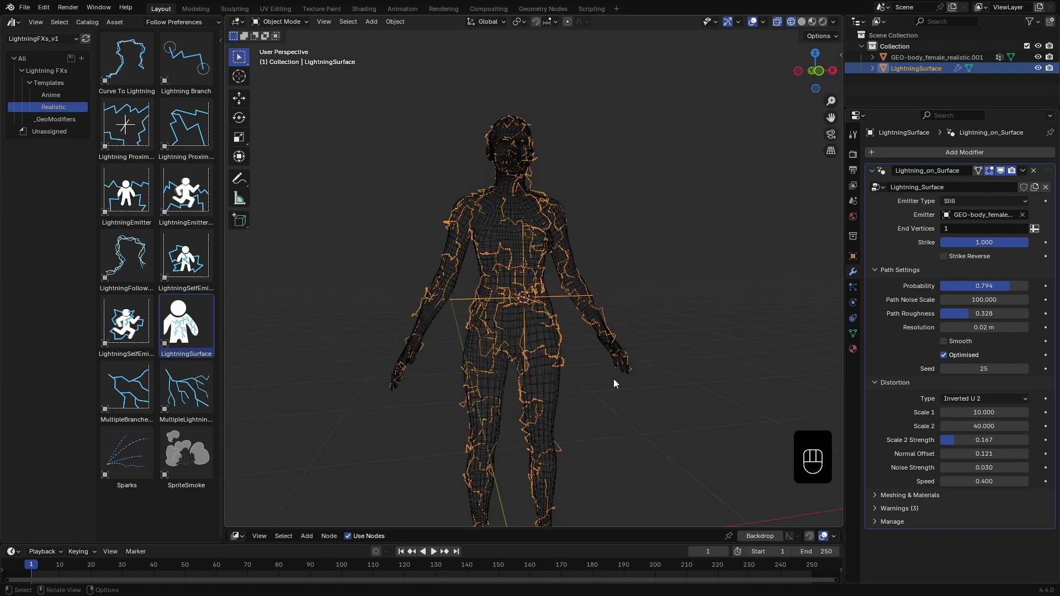
# Step: With Smooth off, Seed 25, Offset 0.121 and Strength 0.030, play the lightning animation
pyautogui.press('space')
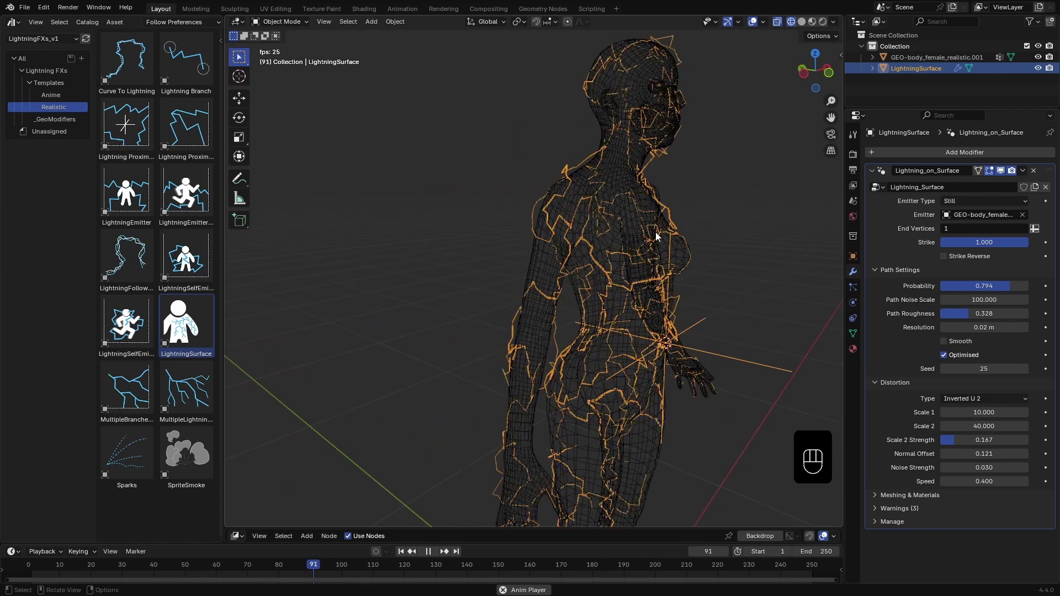
# Step: Preview the glowing materials, hide the body in the outliner and play the pink lightning animation
pyautogui.press('space')
pyautogui.press('z')
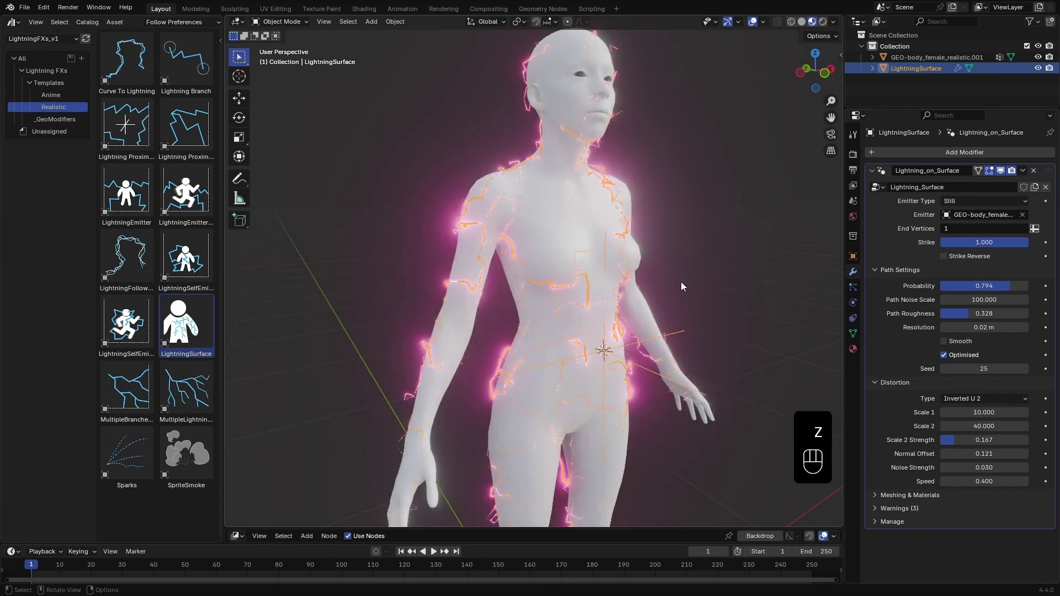
pyautogui.click(754, 25)
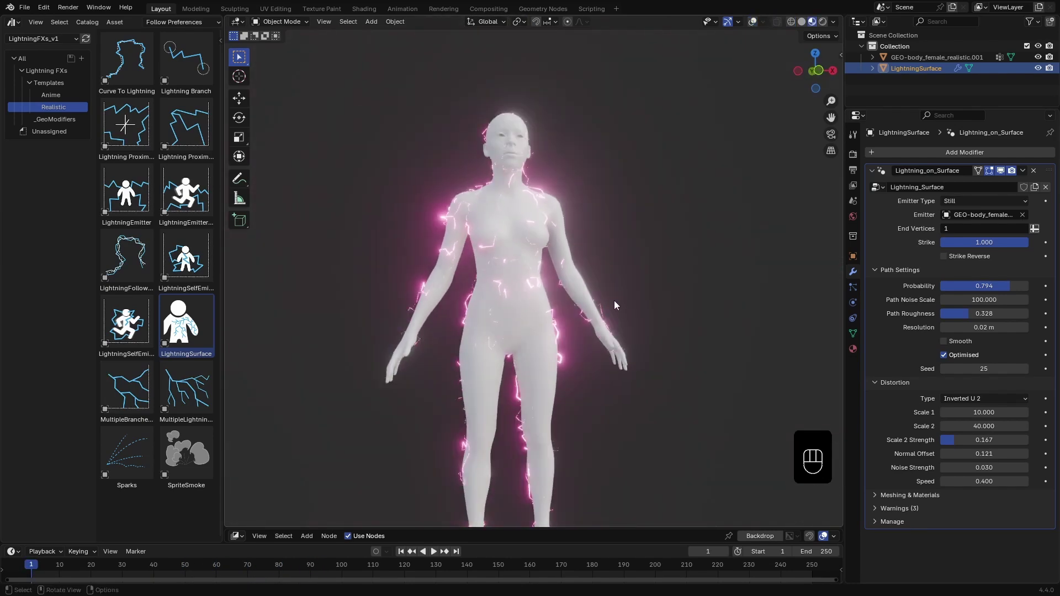
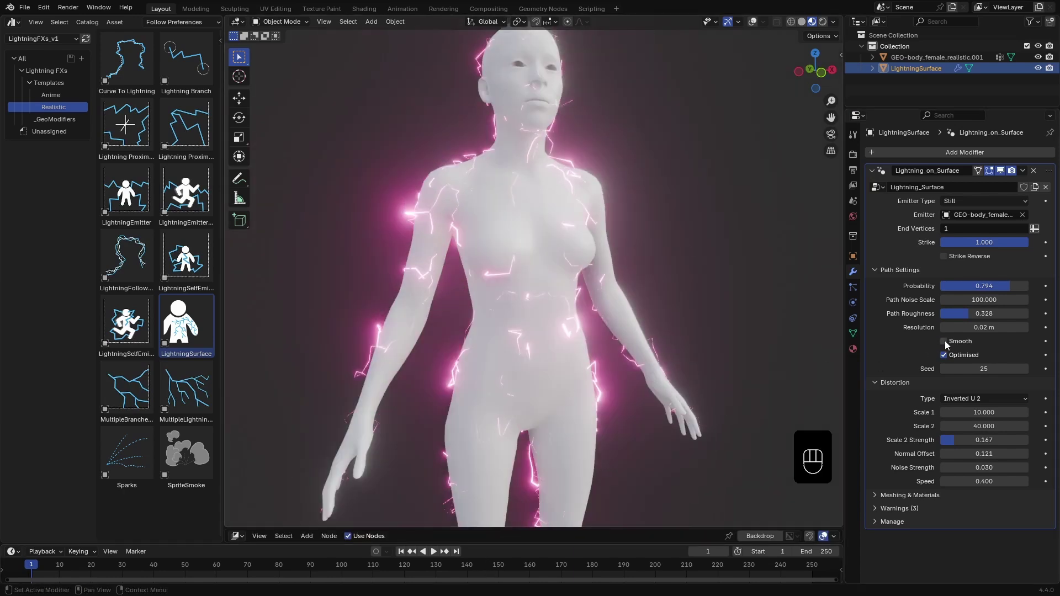
pyautogui.click(951, 345)
pyautogui.press('space')
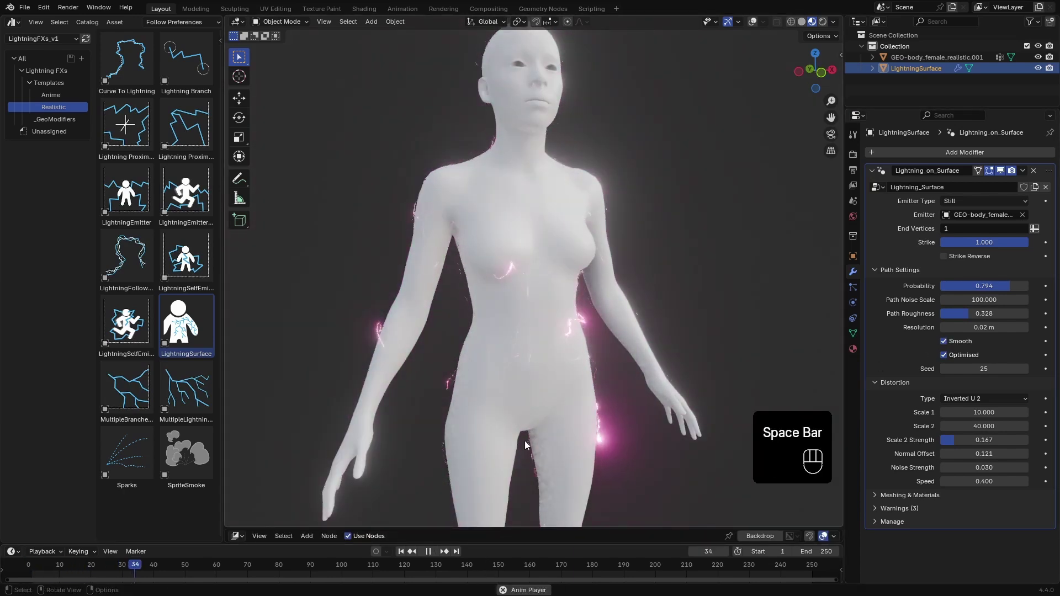
pyautogui.press('space')
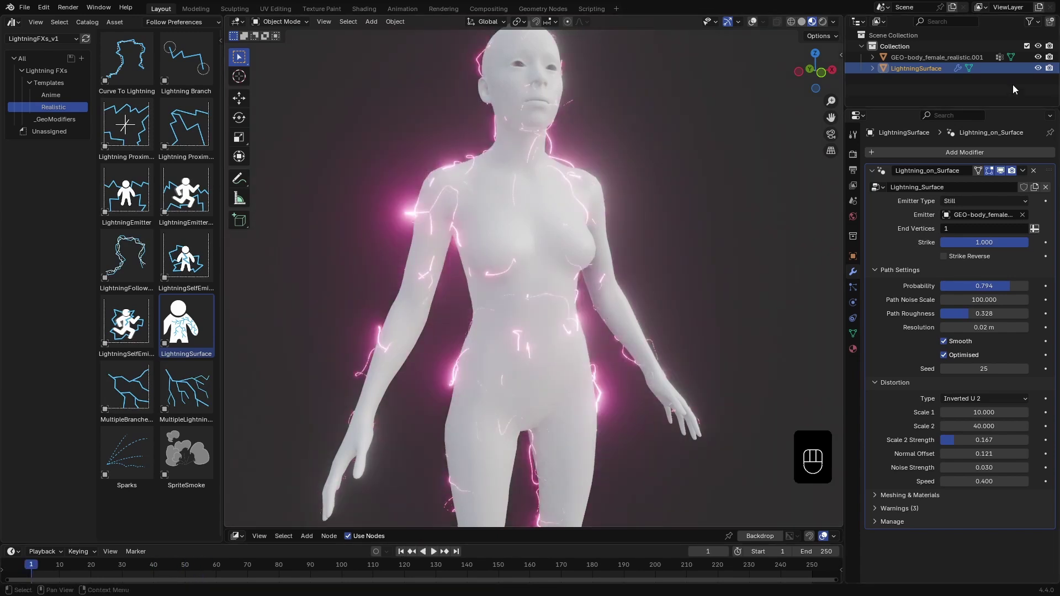
pyautogui.moveTo(1043, 62); pyautogui.dragTo(660, 334)
pyautogui.press('space')
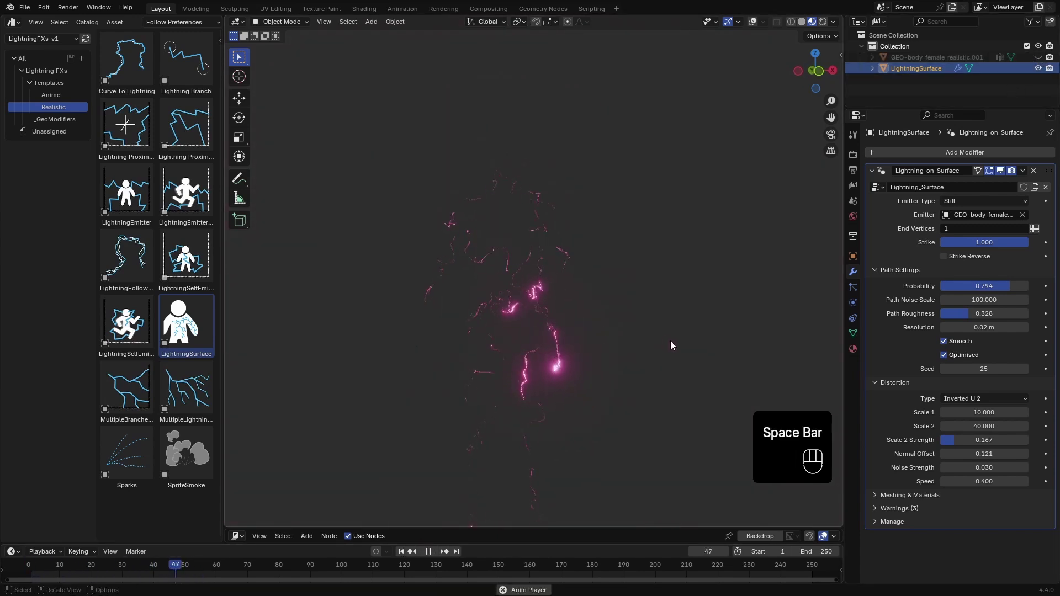
pyautogui.press('space')
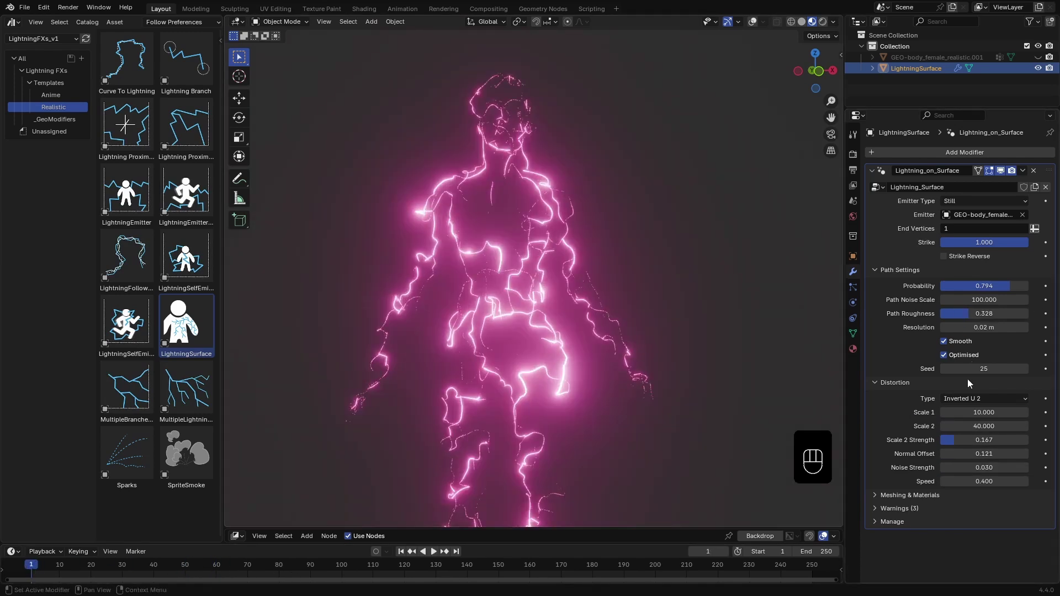
# Step: Undo resolution tweaks, set Path Roughness 0.630 and Thickness 0.080 with Smooth off, Optimised on
pyautogui.moveTo(947, 345); pyautogui.dragTo(978, 336)
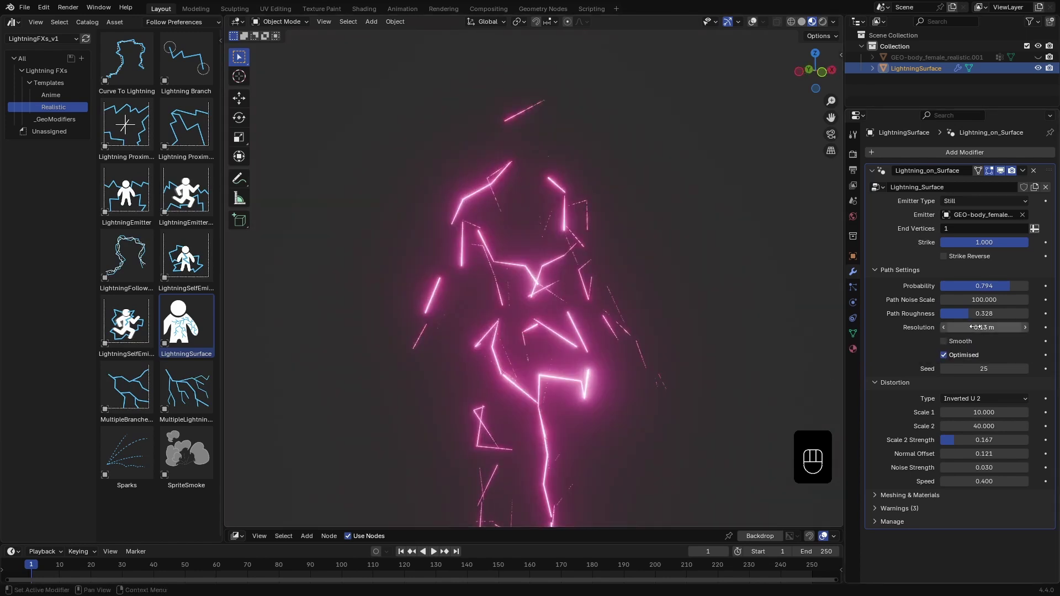
pyautogui.press('ctrl+z')
pyautogui.moveTo(946, 346); pyautogui.dragTo(827, 357)
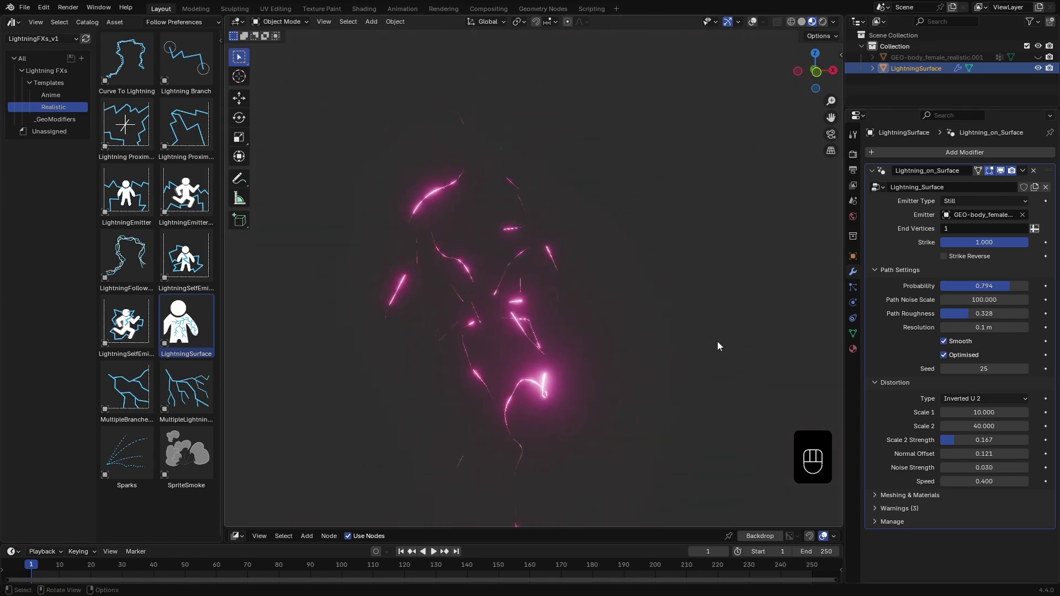
pyautogui.press('ctrl+z')
pyautogui.click(947, 345)
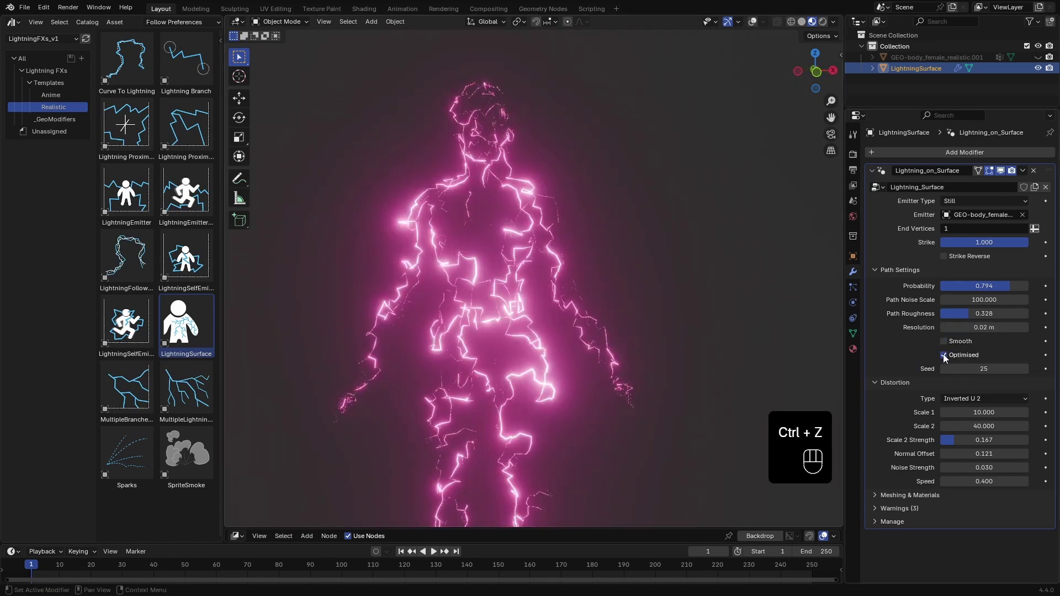
pyautogui.click(947, 357)
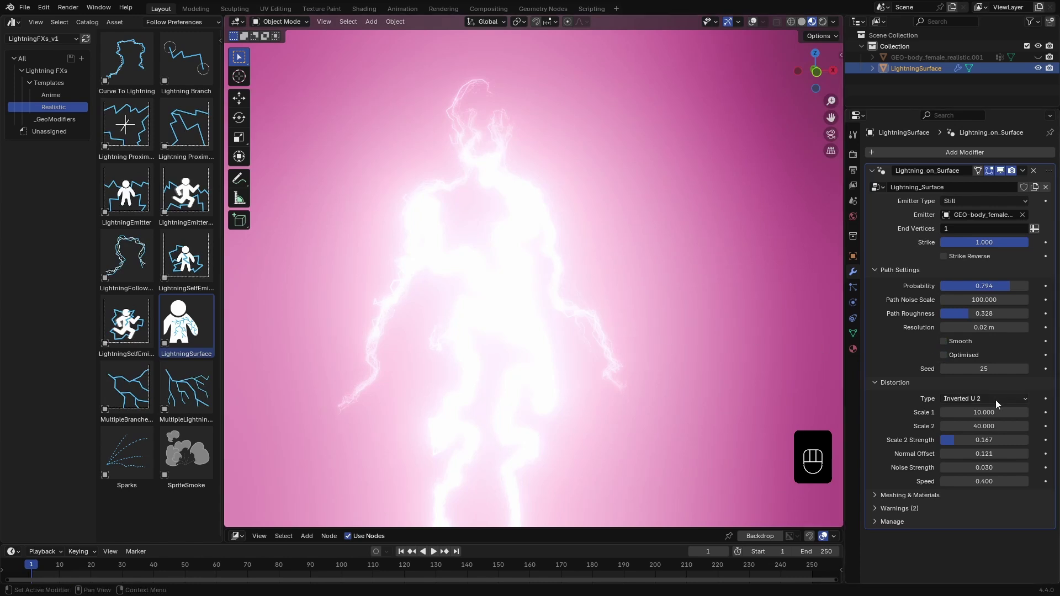
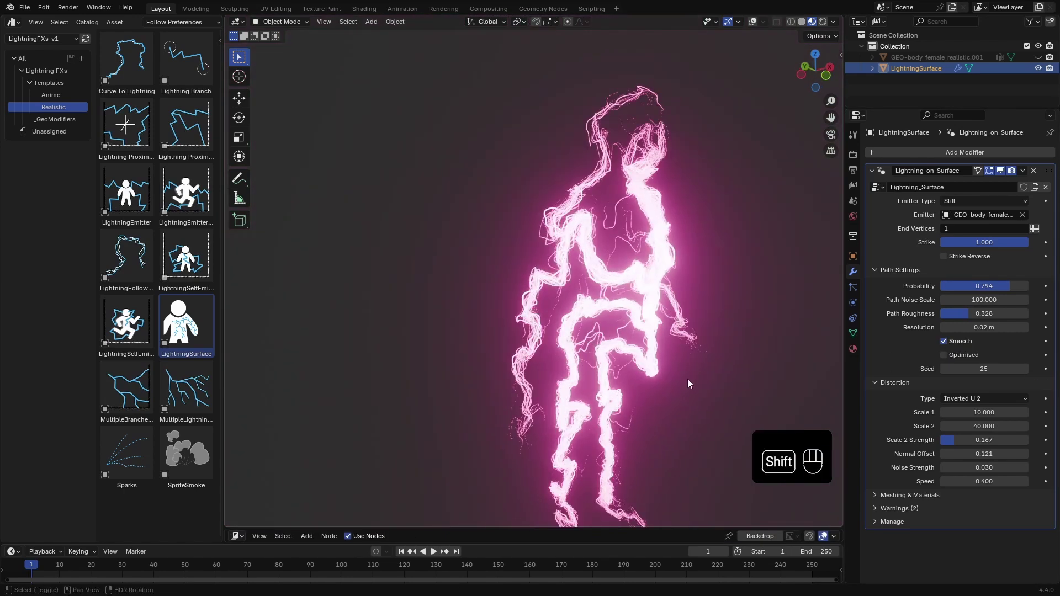
pyautogui.click(897, 497)
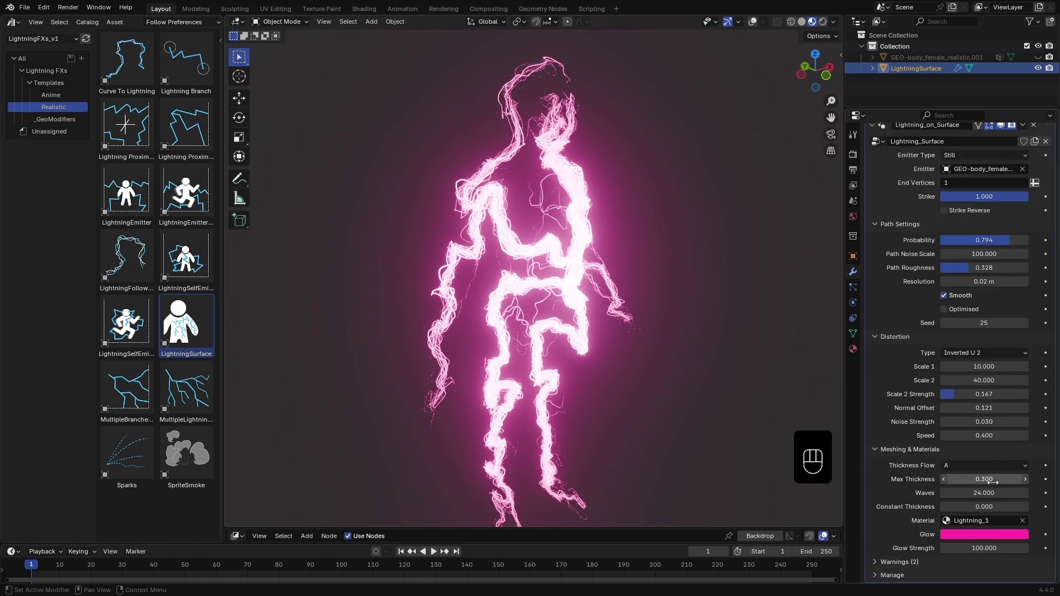
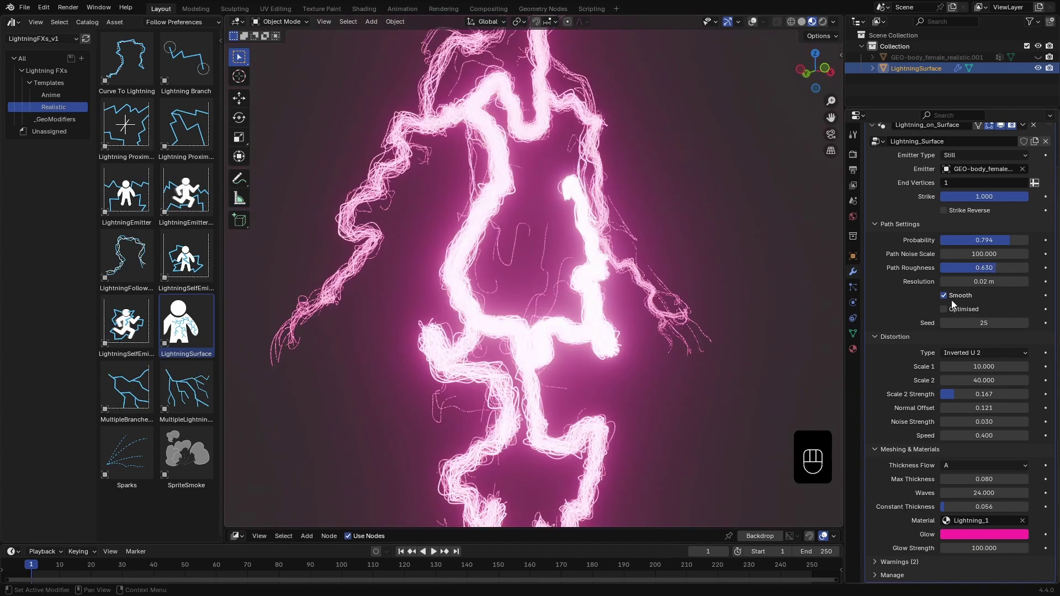
pyautogui.moveTo(947, 313); pyautogui.dragTo(947, 298)
pyautogui.moveTo(608, 275); pyautogui.dragTo(780, 362)
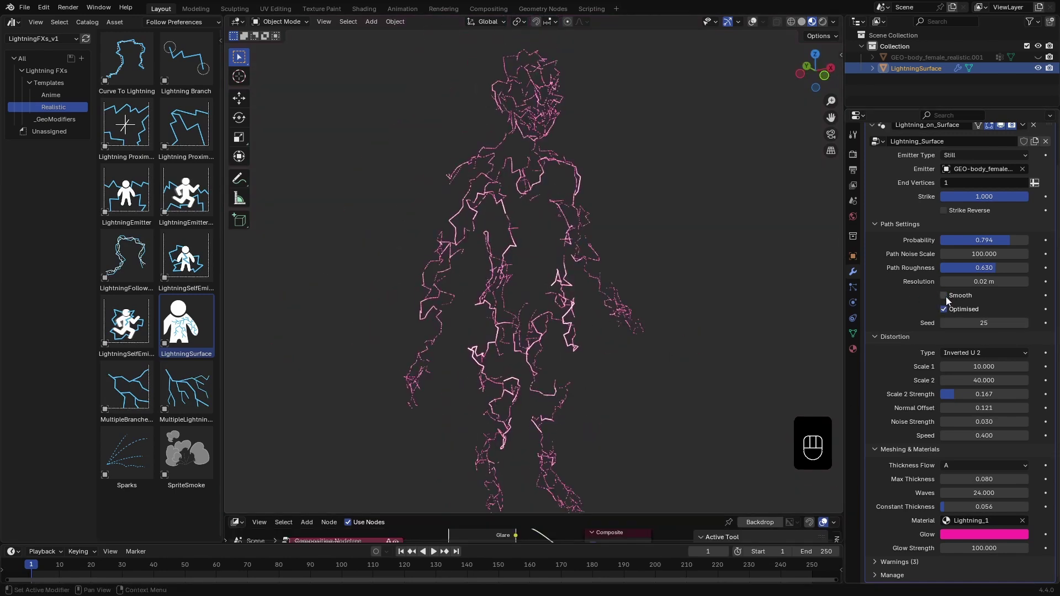
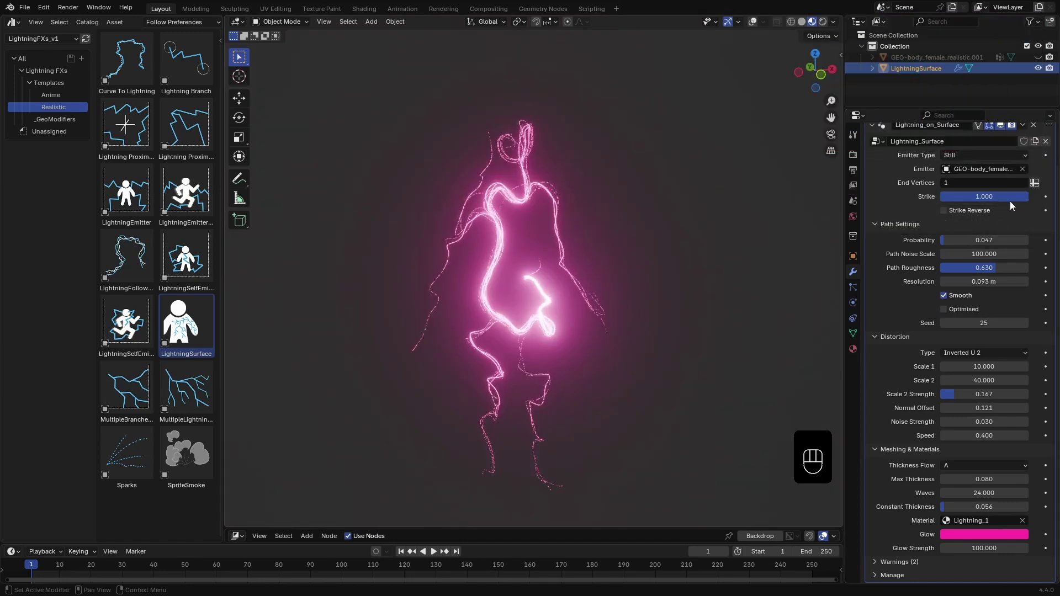
# Step: Set lightning Probability to 0.047 and Resolution to 0.093 m, toggling Strike Reverse
pyautogui.moveTo(1024, 201); pyautogui.dragTo(1033, 201)
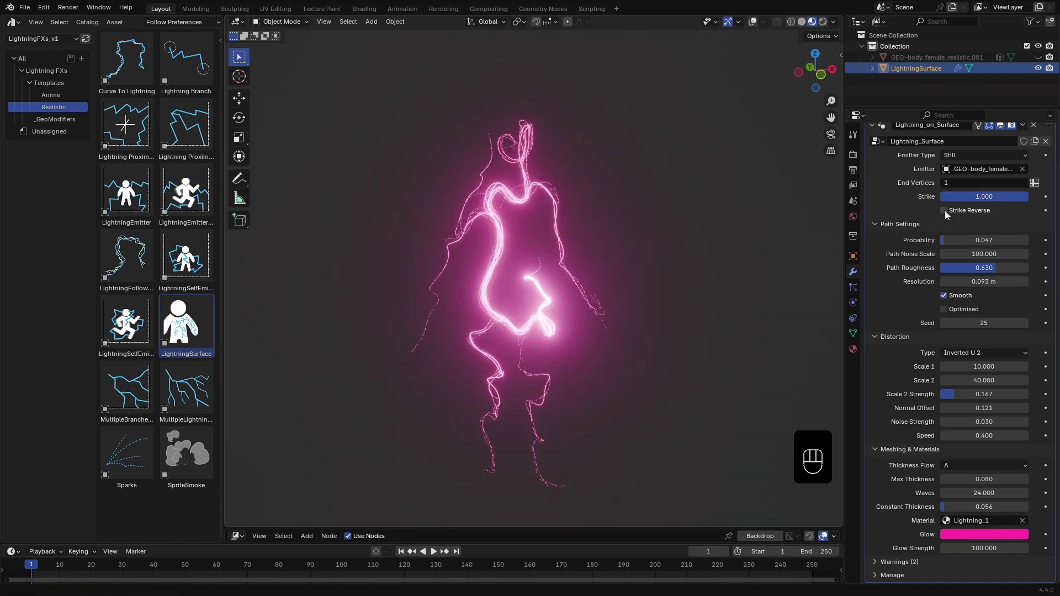
pyautogui.click(948, 214)
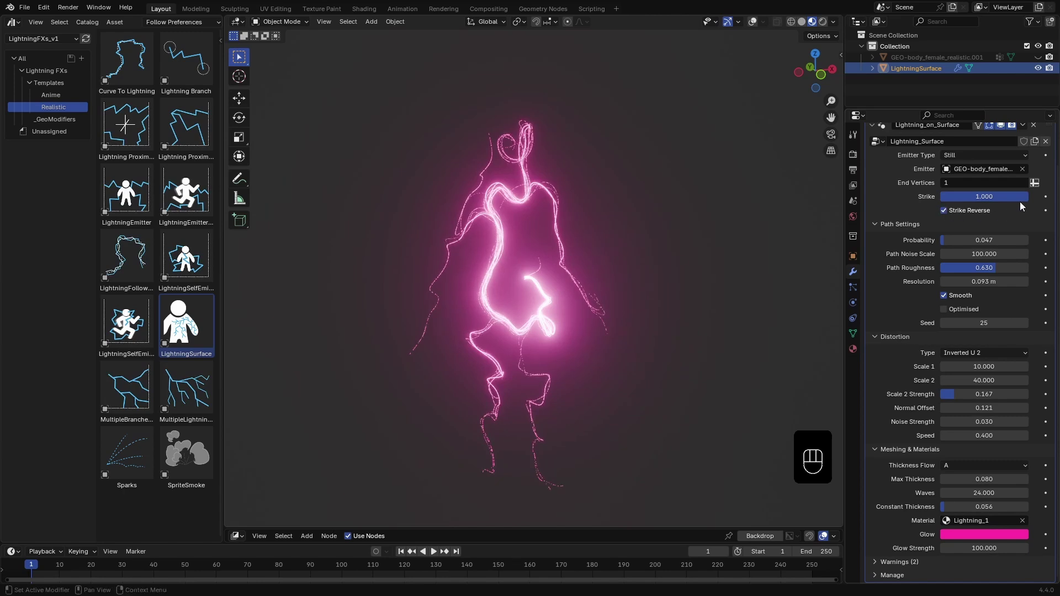
pyautogui.click(1026, 201)
pyautogui.click(1010, 202)
pyautogui.doubleClick(990, 200)
pyautogui.doubleClick(972, 199)
# Step: Enable Smooth, preview playback and collapse the Path Settings panel
pyautogui.click(948, 198)
pyautogui.click(973, 200)
pyautogui.press('space')
pyautogui.click(402, 552)
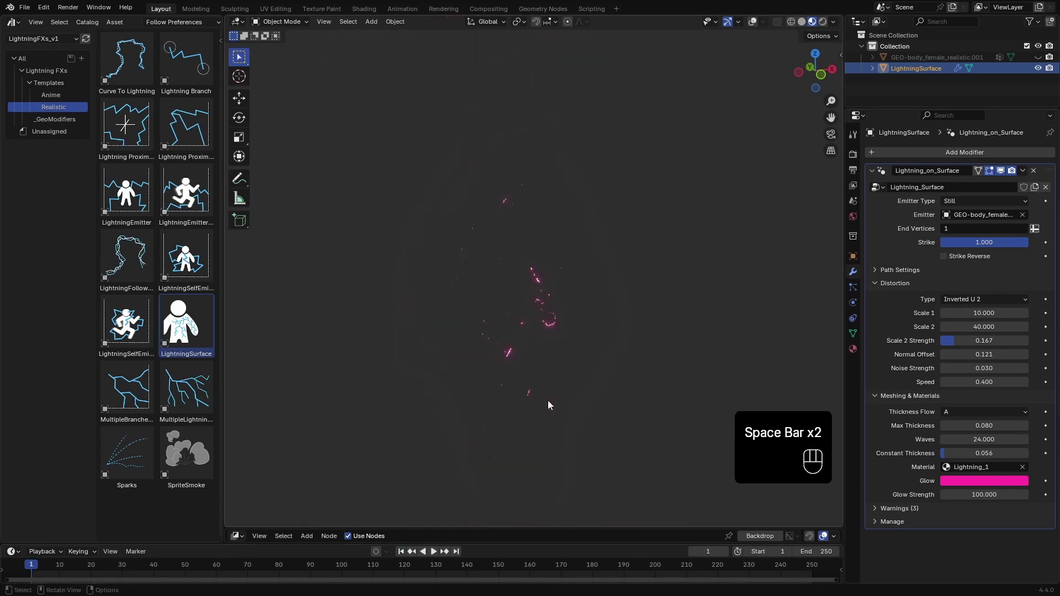
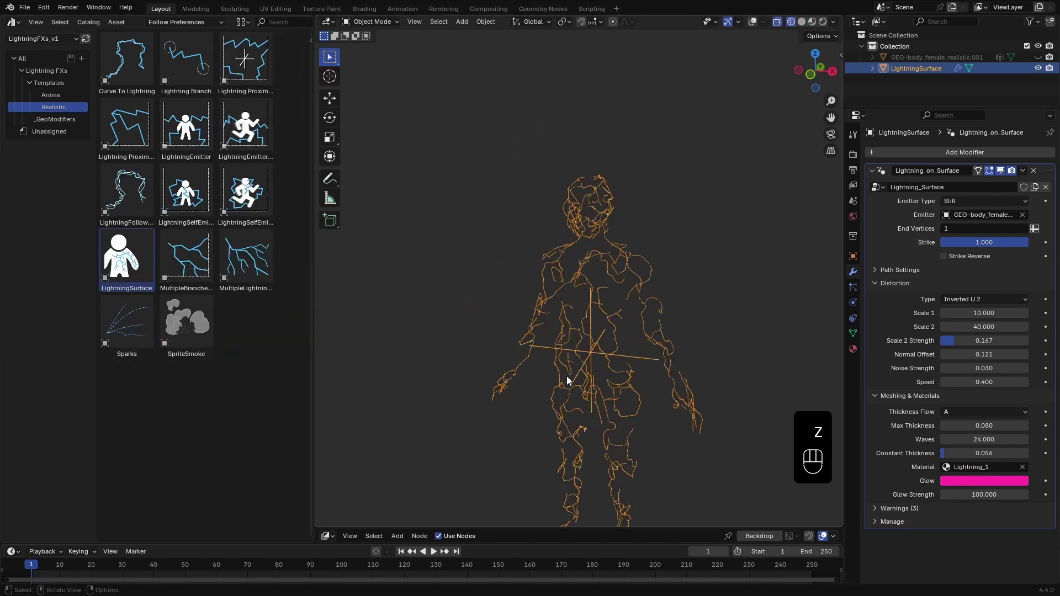
# Step: Split the left area and show the Lightning_Surface geometry node tree in the lower part
pyautogui.click(755, 26)
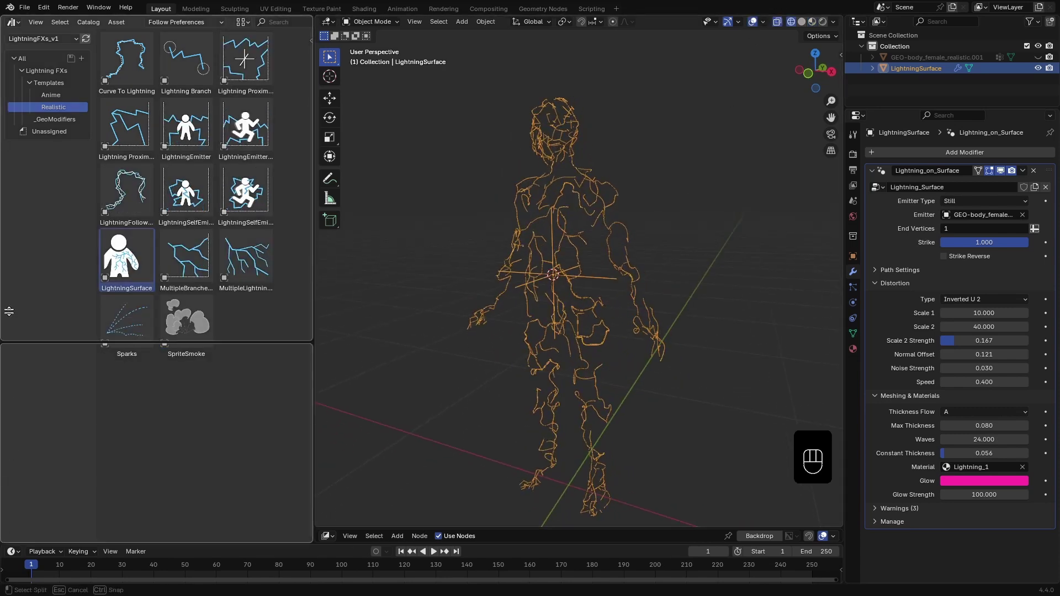
pyautogui.moveTo(14, 221); pyautogui.dragTo(45, 289)
pyautogui.press('n')
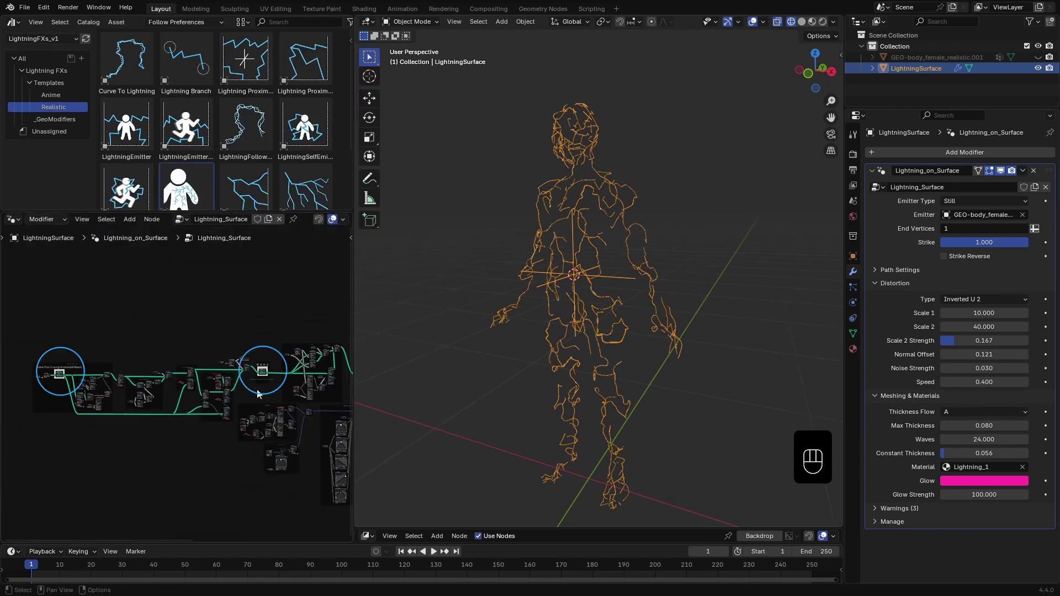
# Step: Bake the lightning path as a still frame and preview it with two playback runs
pyautogui.click(267, 353)
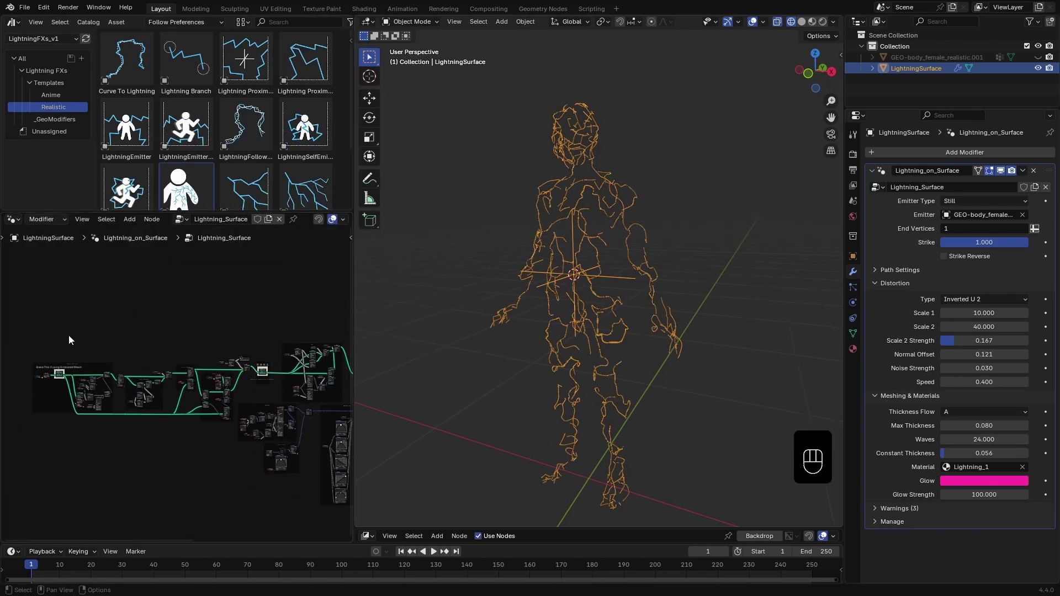
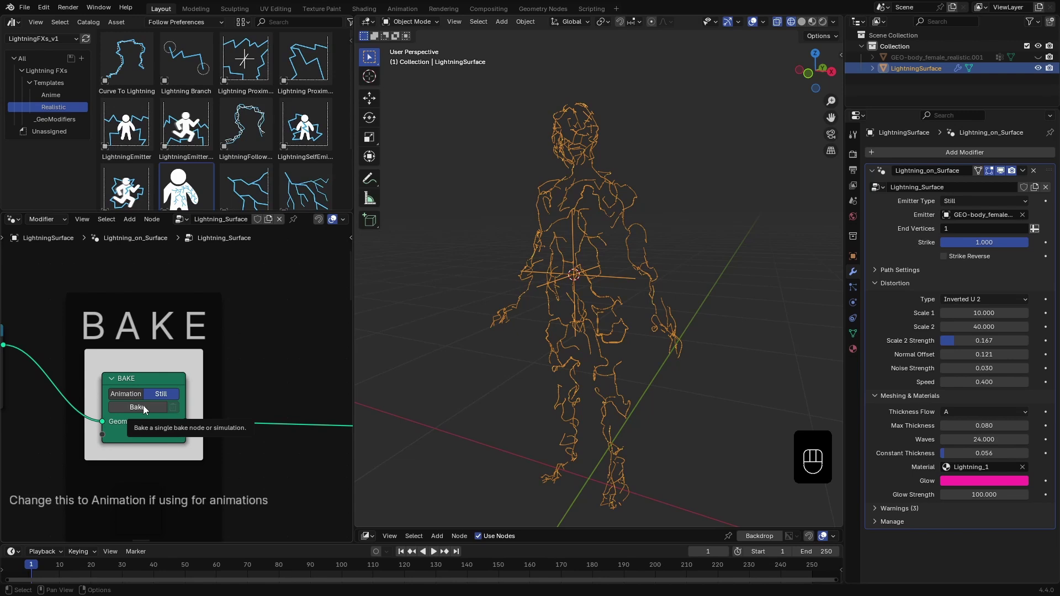
pyautogui.click(147, 408)
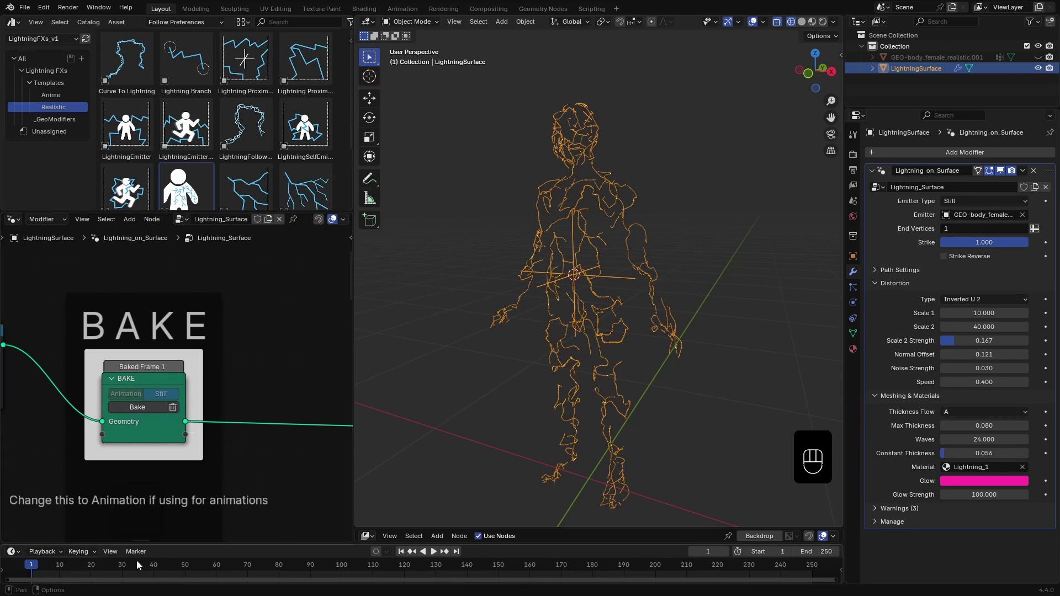
pyautogui.click(39, 569)
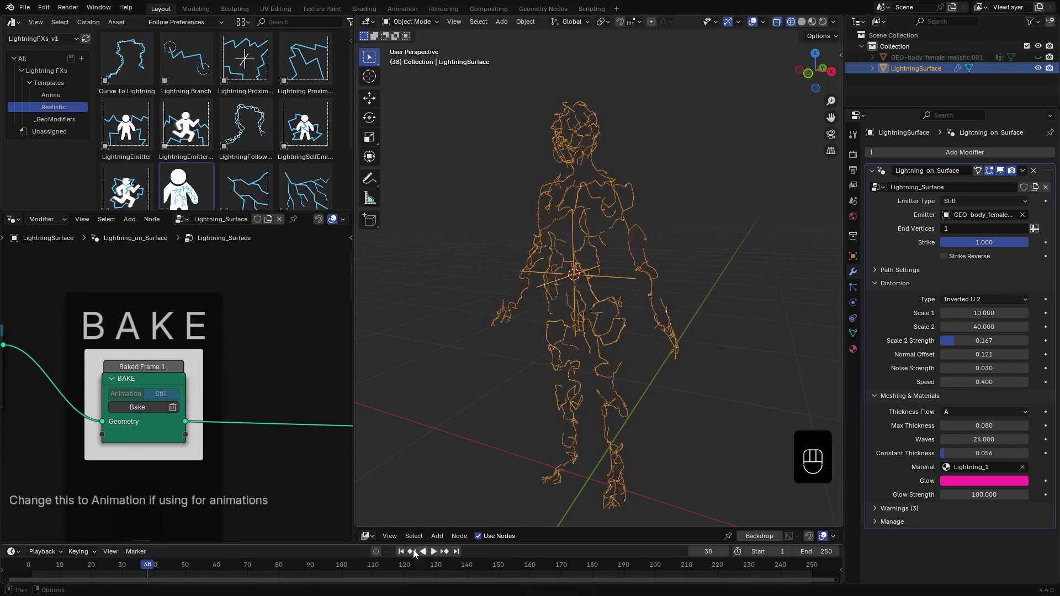
pyautogui.click(406, 553)
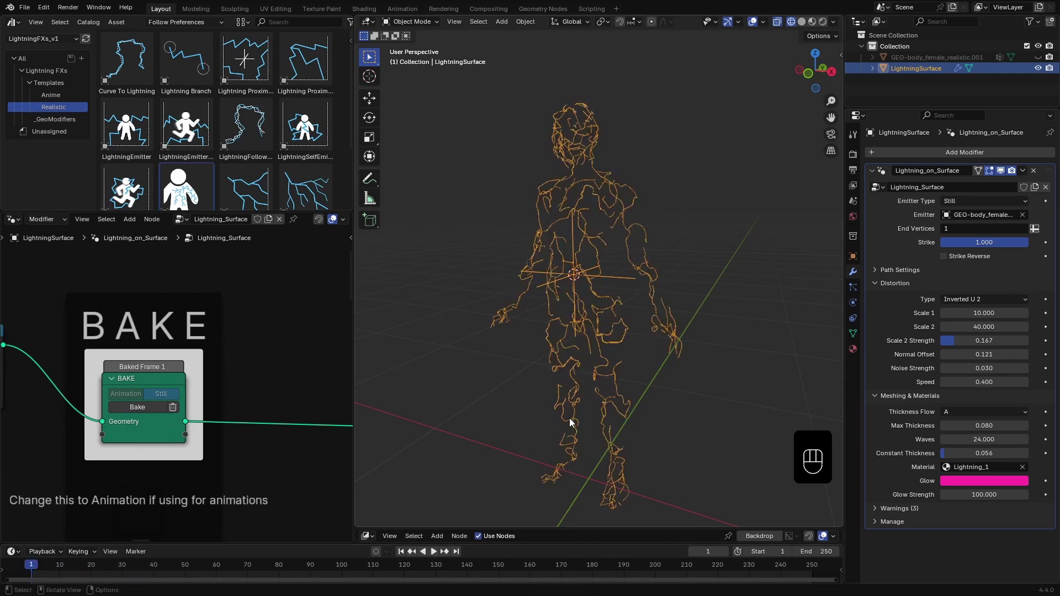
pyautogui.press('space')
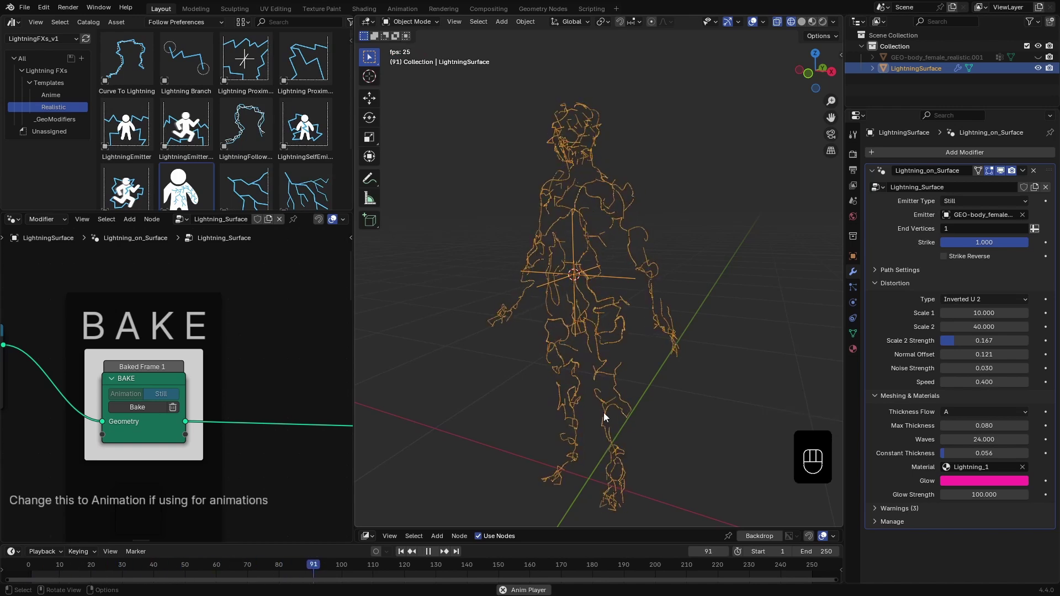
pyautogui.press('space')
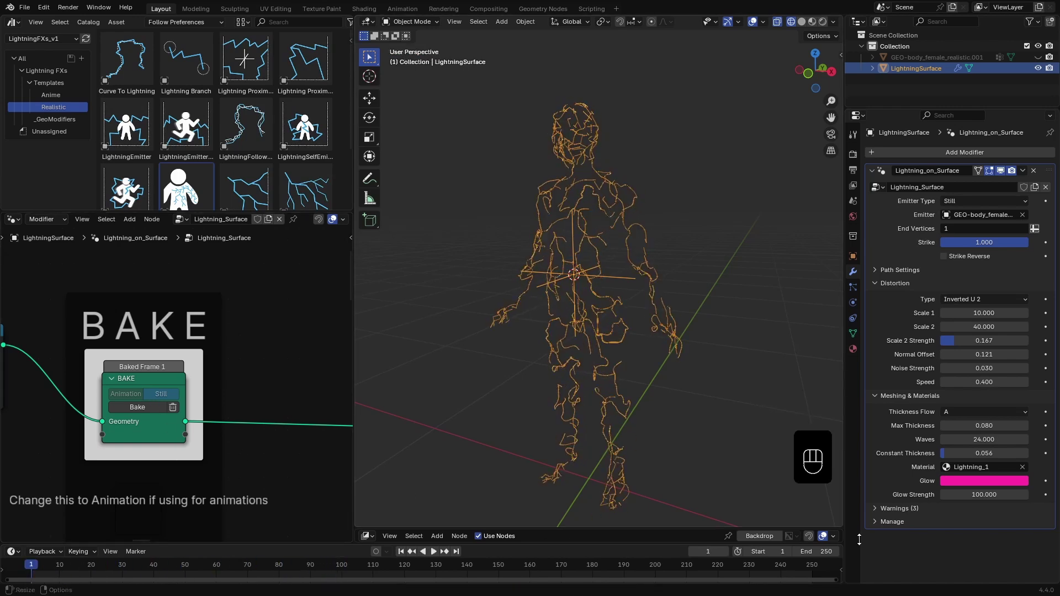
# Step: Expand Path Settings, clear the bake and lower Path Roughness to 0.427 and Probability to 0.918
pyautogui.click(903, 275)
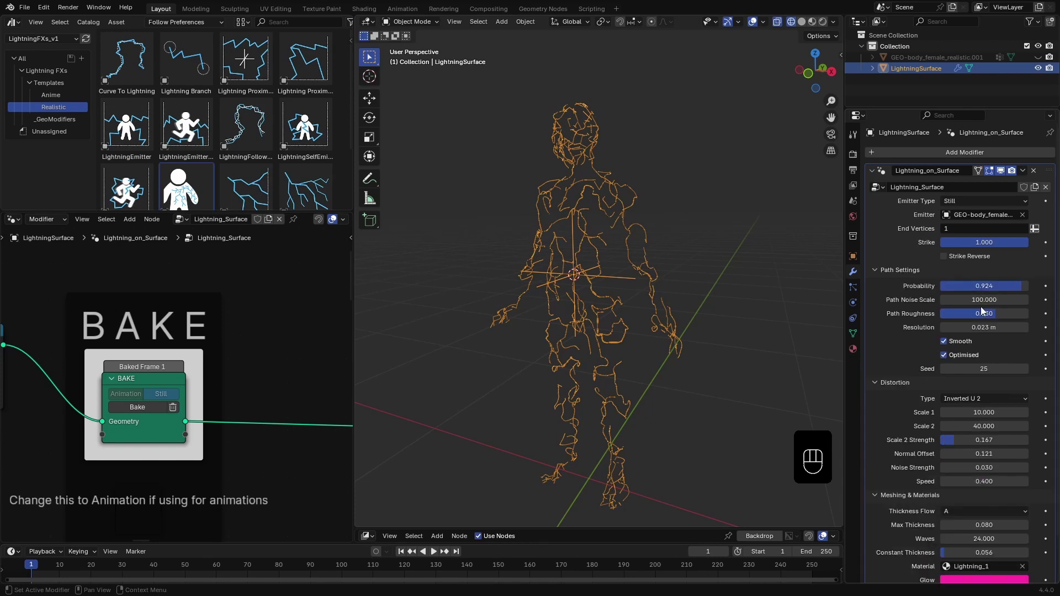
pyautogui.click(179, 410)
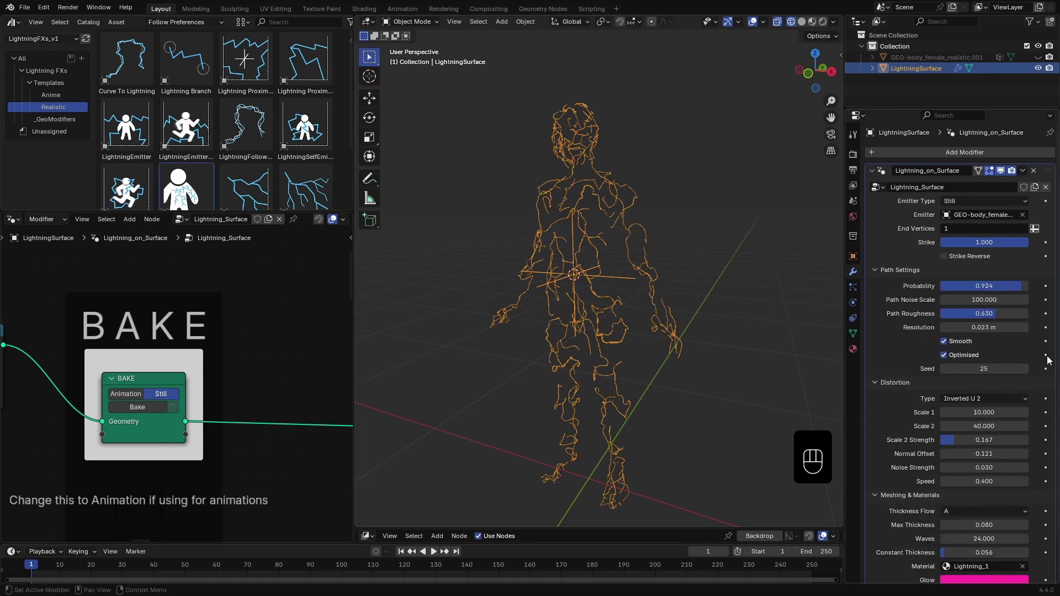
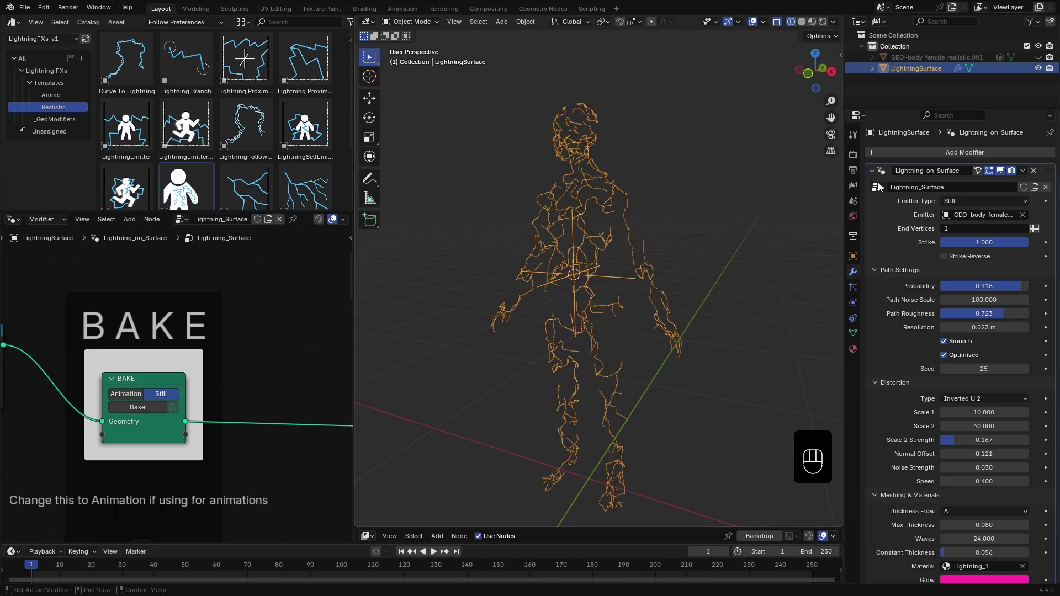
# Step: Hide LightningSurface and select the human body mesh in the outliner
pyautogui.click(871, 176)
pyautogui.moveTo(1040, 25); pyautogui.dragTo(1040, 19)
pyautogui.click(1042, 70)
pyautogui.click(1029, 62)
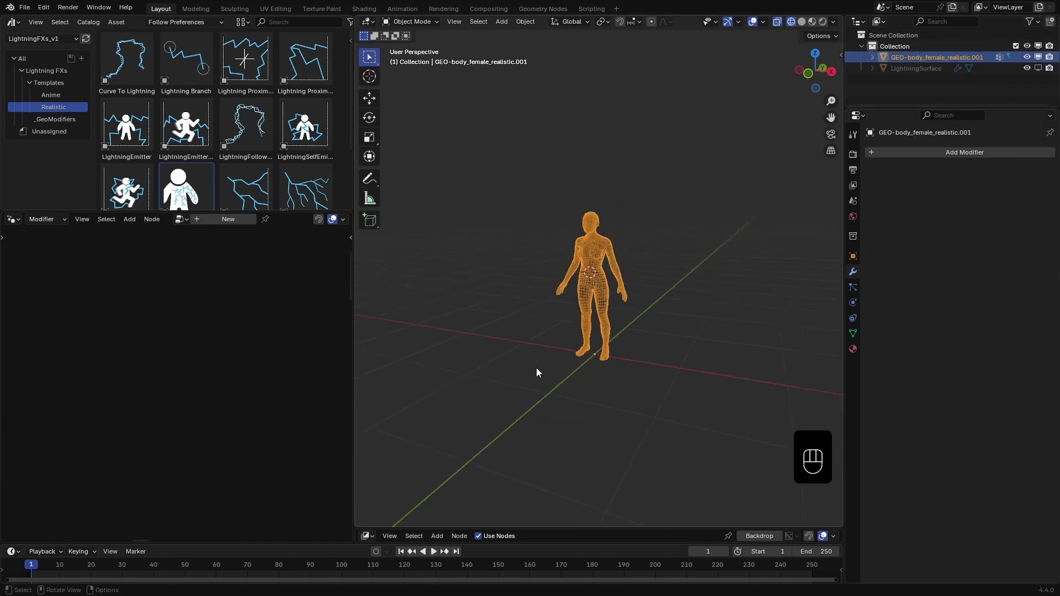
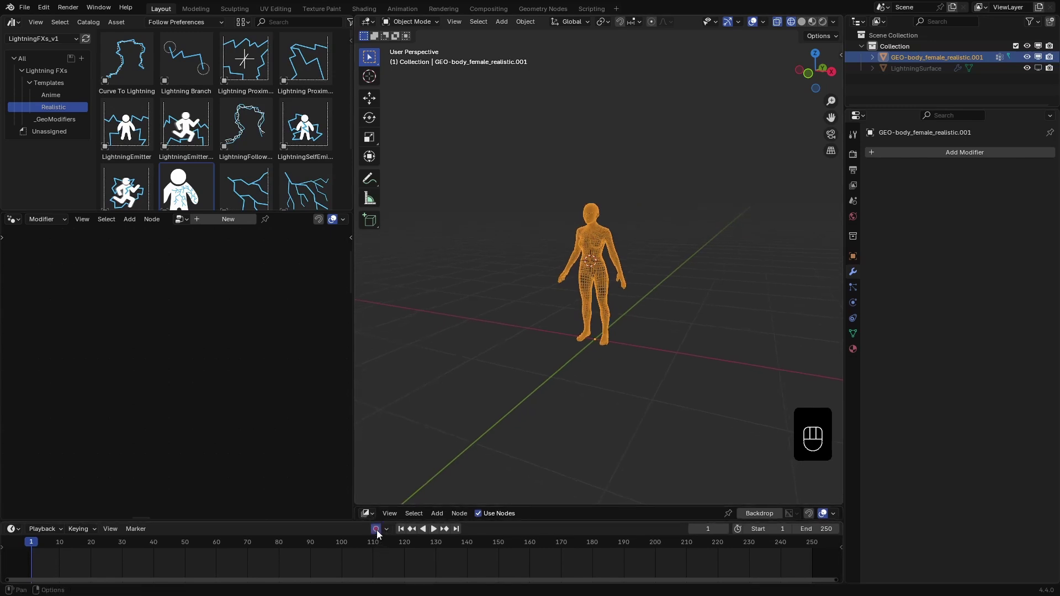
# Step: With Auto Keying on, move the body during playback to record a walking motion across frames 1–140
pyautogui.click(437, 533)
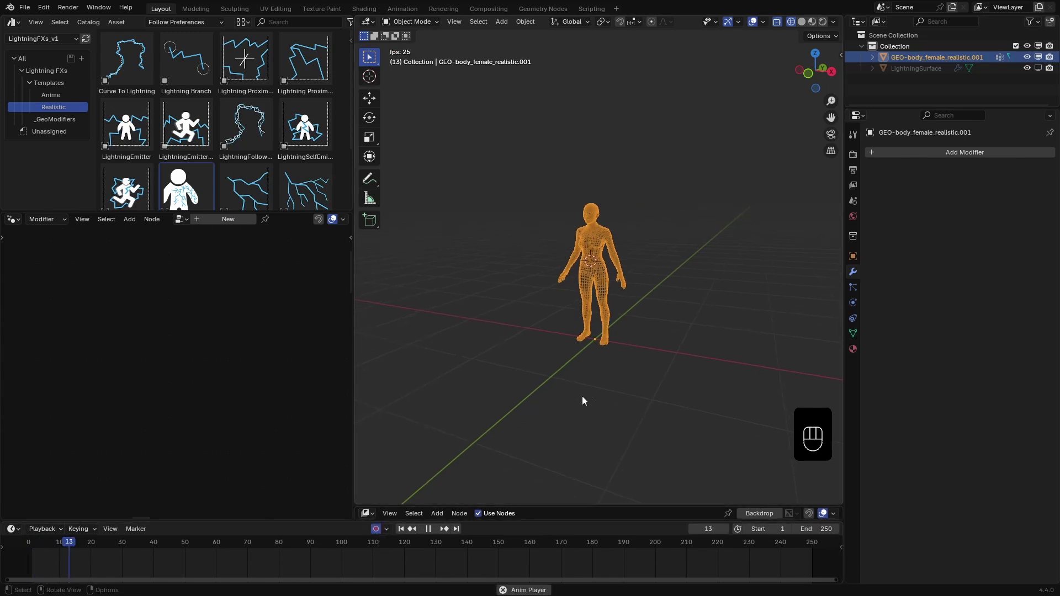
pyautogui.press('g')
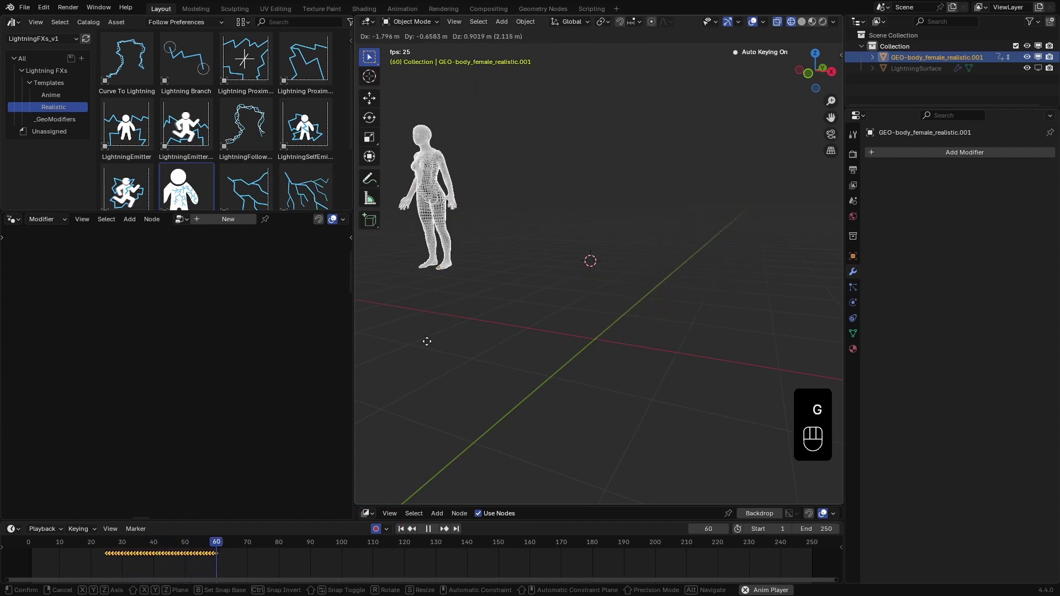
pyautogui.press('space')
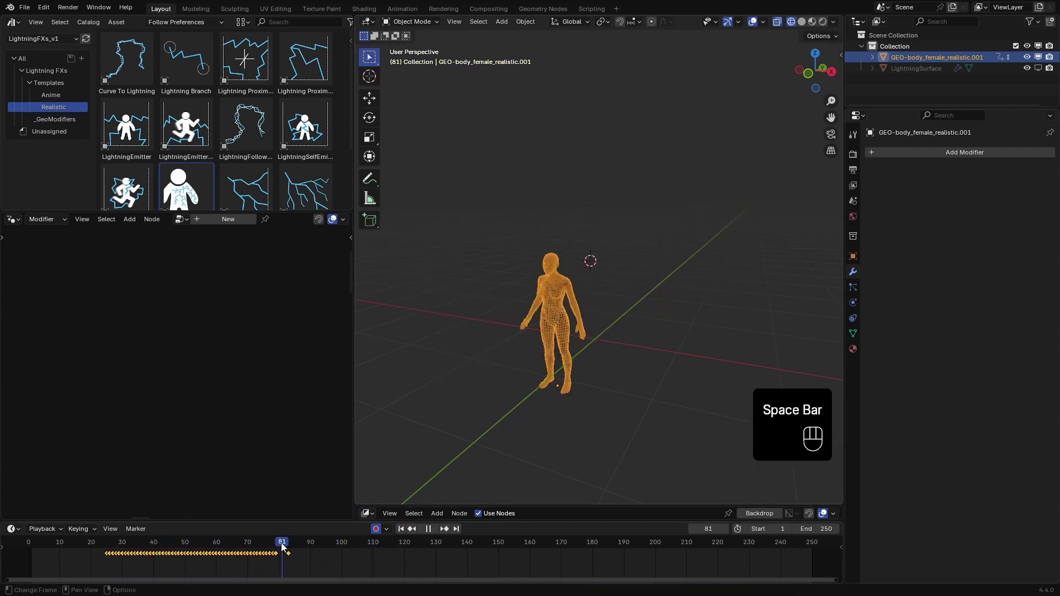
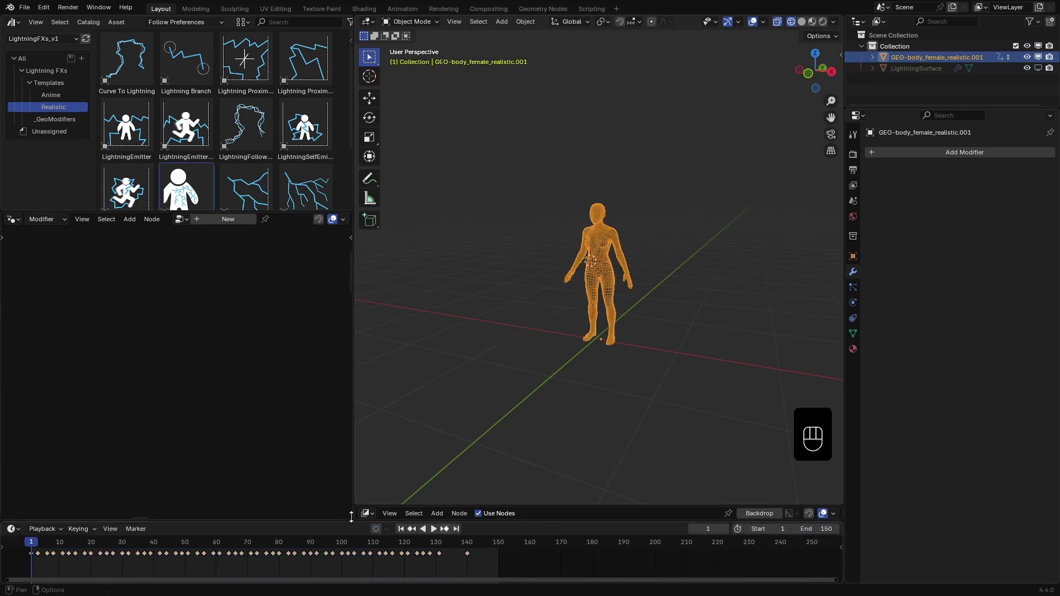
# Step: Select all the body's motion keyframes in the Graph Editor and smooth them with Gaussian
pyautogui.moveTo(21, 219); pyautogui.dragTo(164, 275)
pyautogui.press('n')
pyautogui.press('a')
pyautogui.press('alt+s')
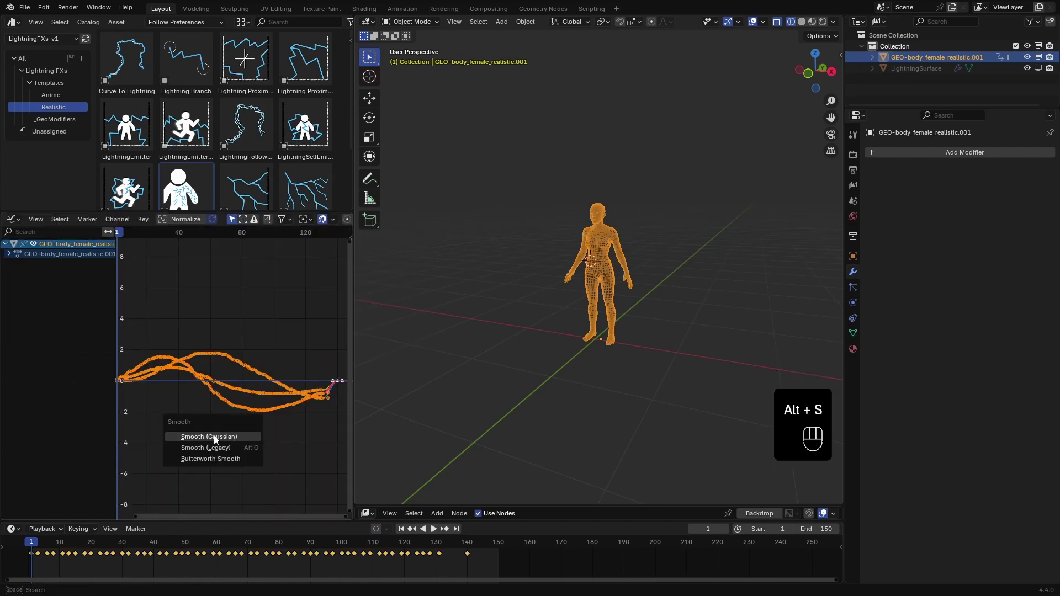
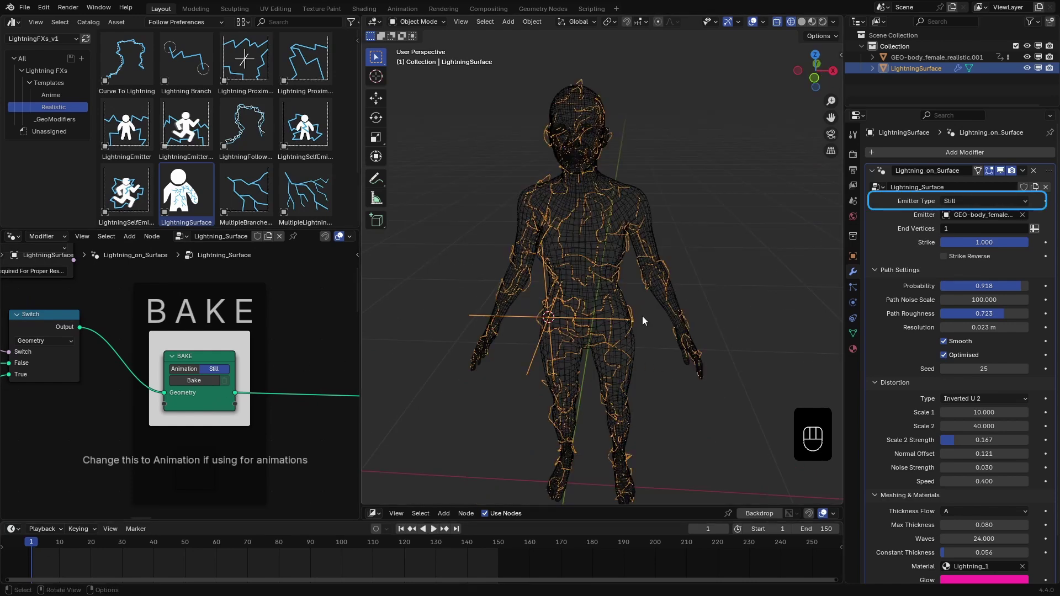
# Step: Set Emitter Type to Animated and bake the 'Bake This if using Animated Mesh' node, returning to the BAKE node
pyautogui.moveTo(986, 203); pyautogui.dragTo(968, 225)
pyautogui.press('g')
pyautogui.press('g')
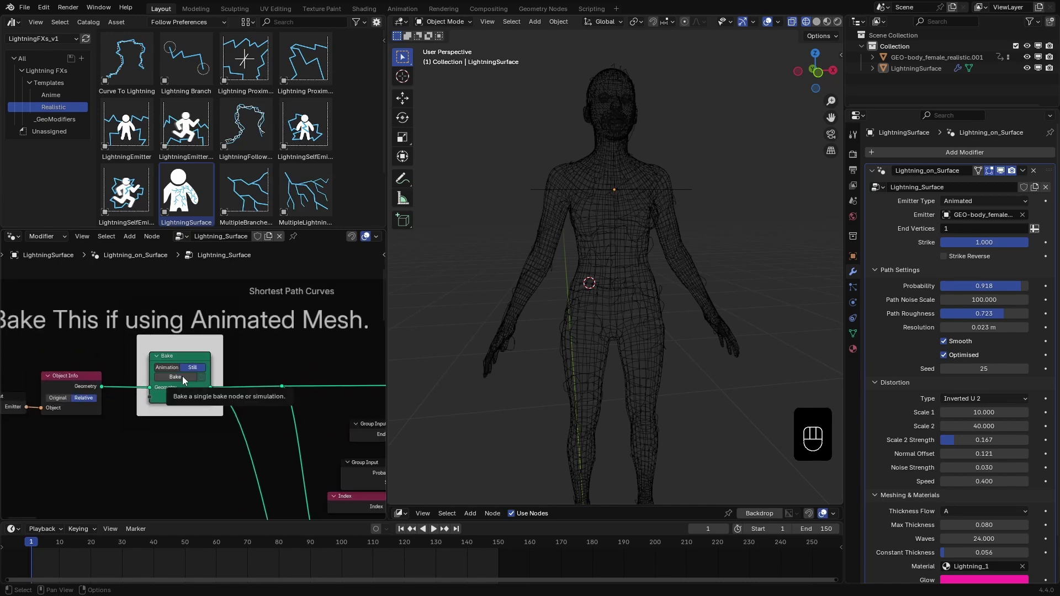
pyautogui.click(186, 382)
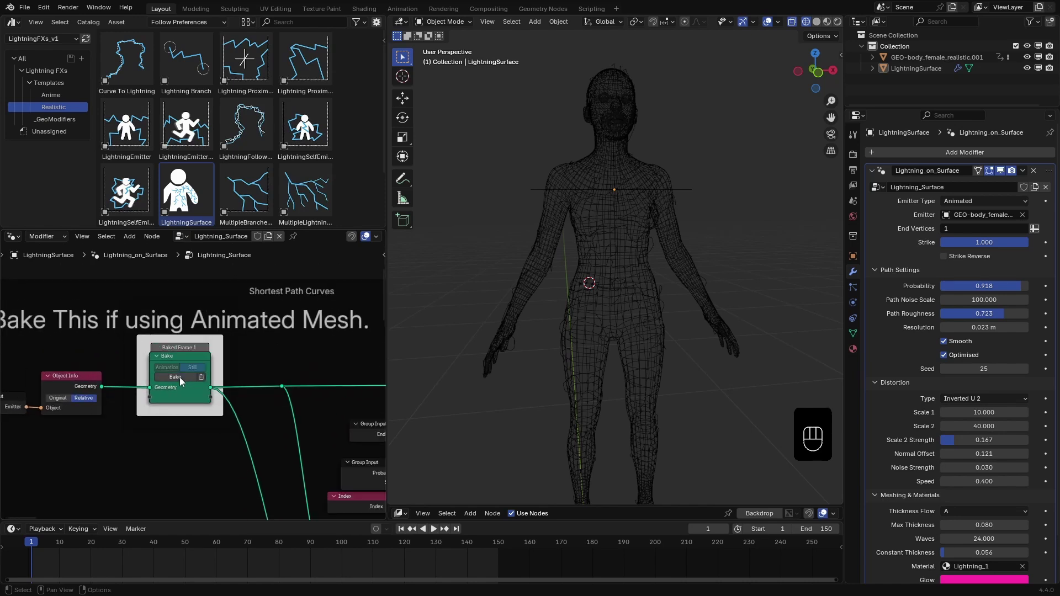
pyautogui.moveTo(696, 195); pyautogui.dragTo(45, 545)
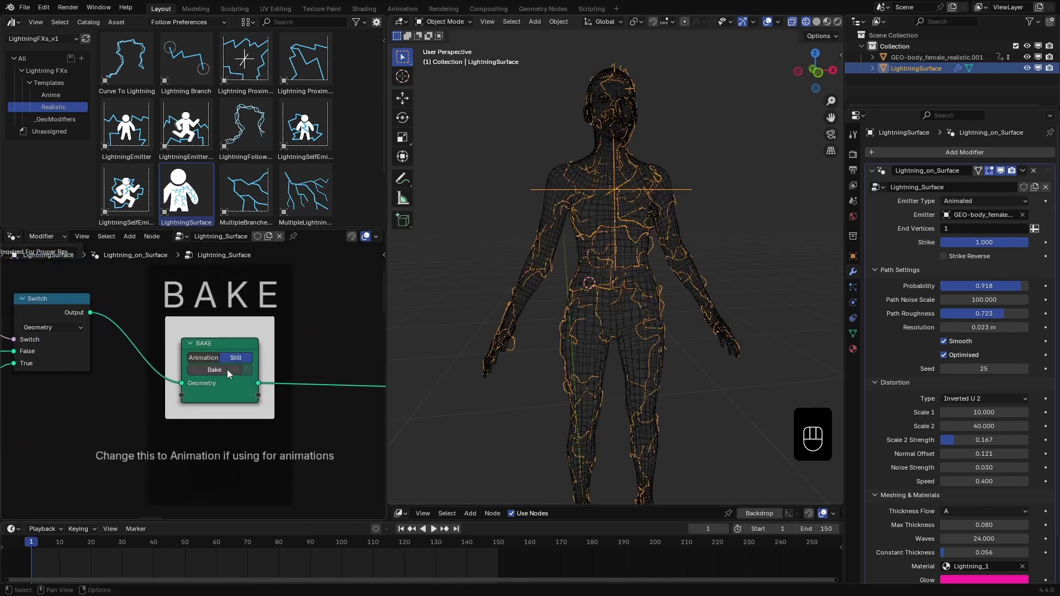
# Step: Bake a single frame and scrub to a later frame to check the lightning on the whole figure
pyautogui.click(231, 373)
pyautogui.moveTo(45, 544); pyautogui.dragTo(75, 543)
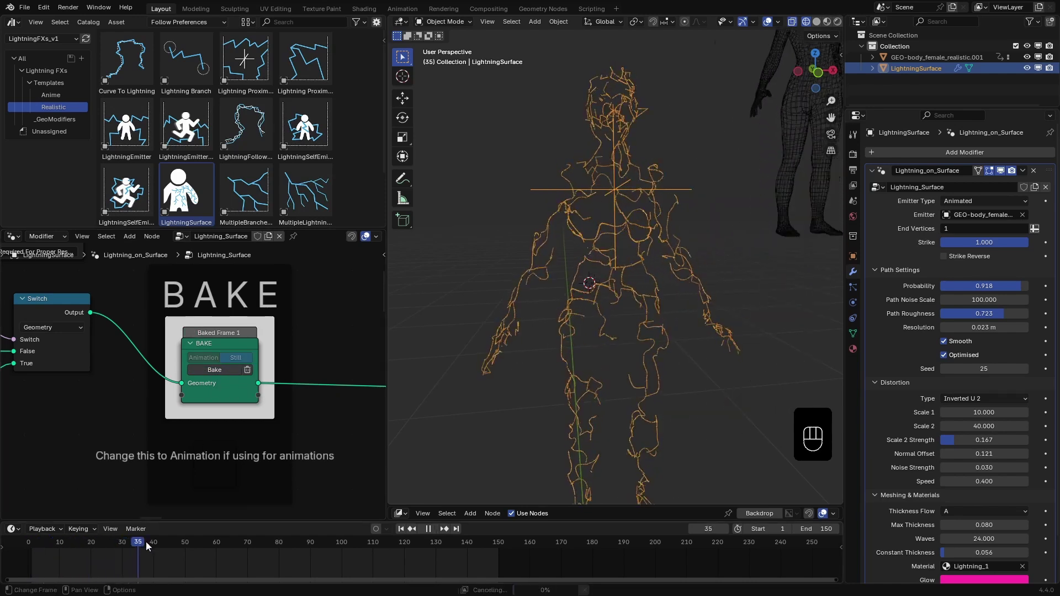
pyautogui.moveTo(252, 376); pyautogui.dragTo(213, 363)
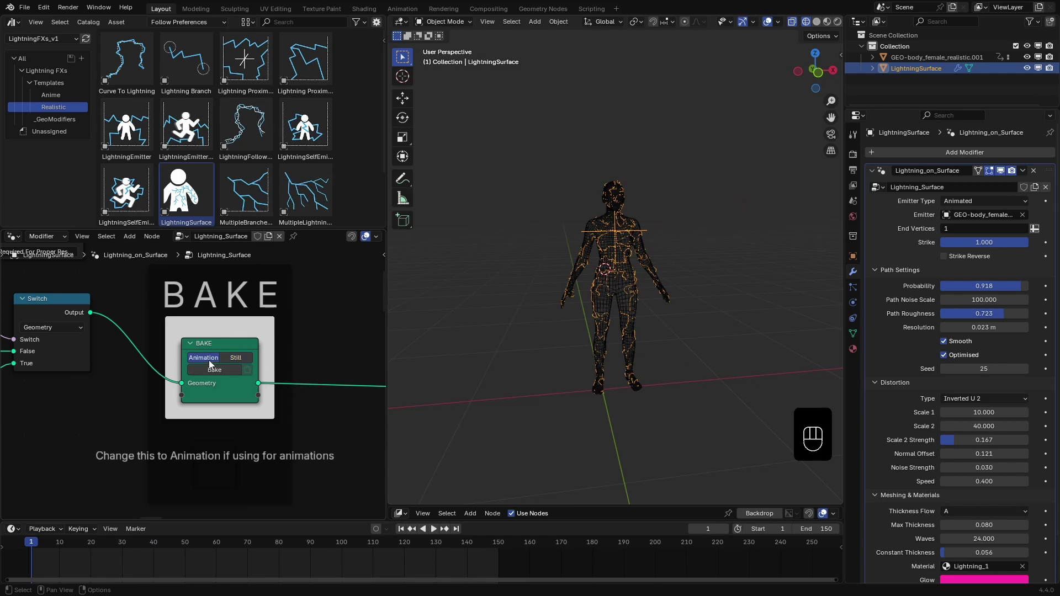
# Step: Bake the lightning as Animation over frames 1–150 and play back the glowing result
pyautogui.click(212, 375)
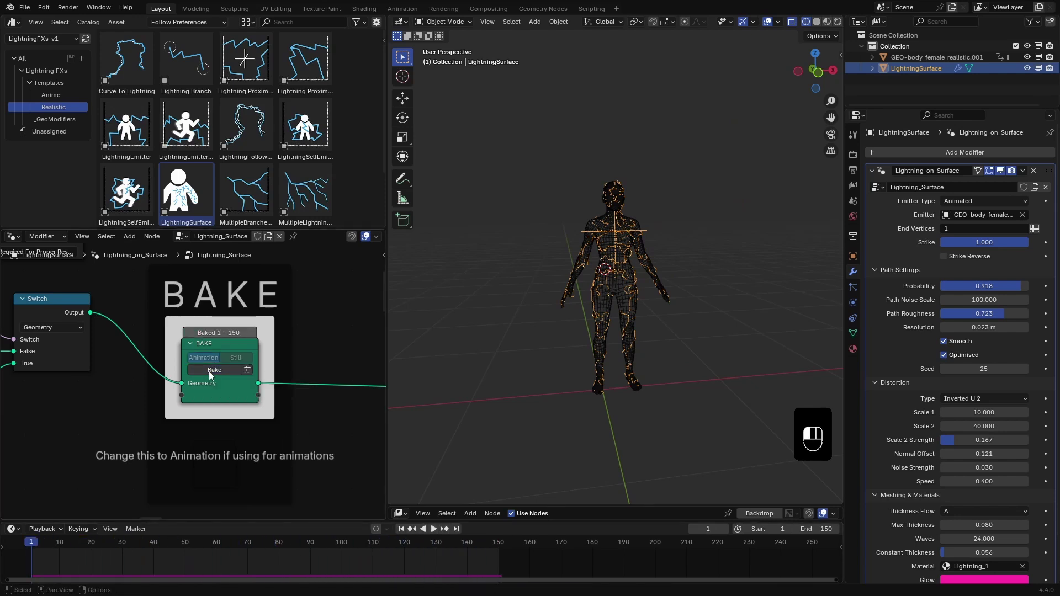
pyautogui.press('space')
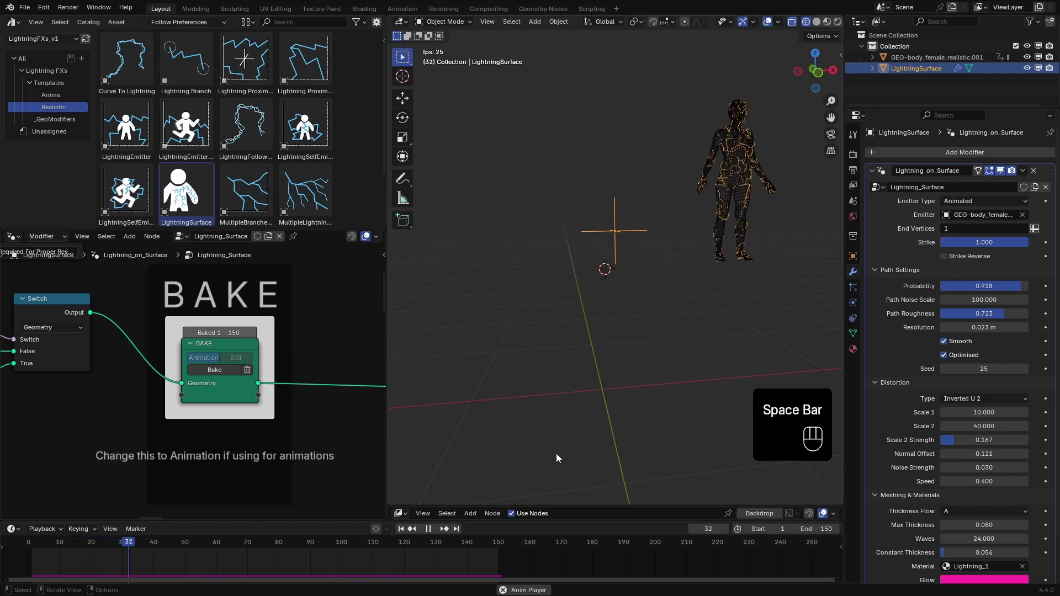
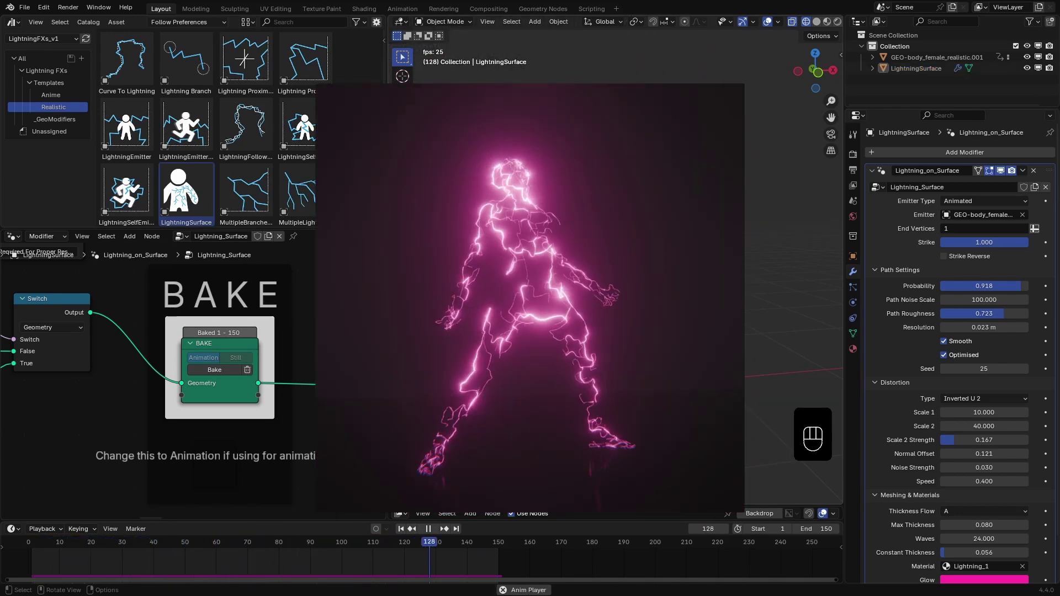
pyautogui.press('space')
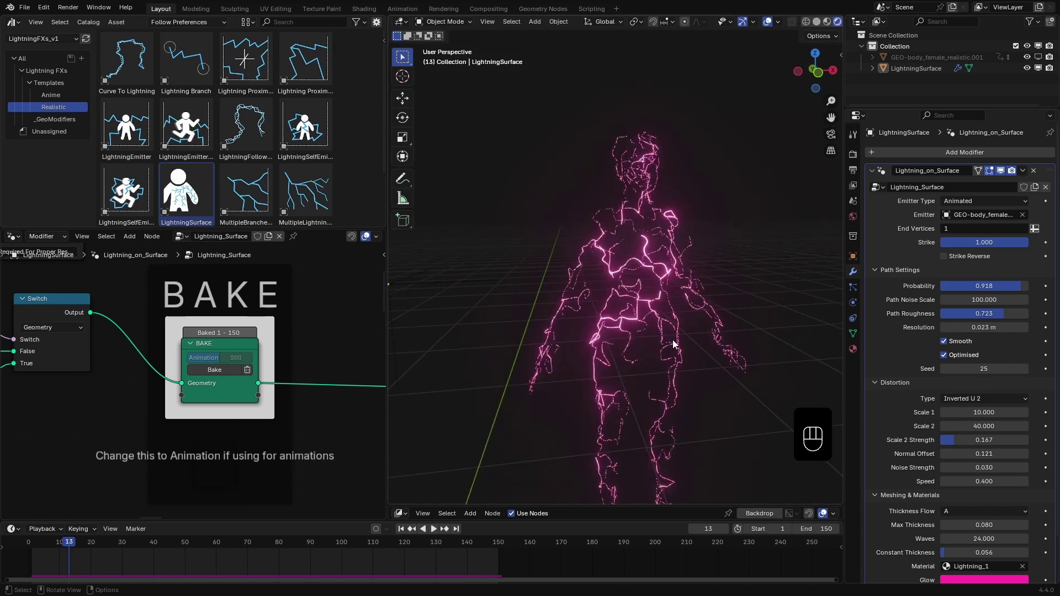